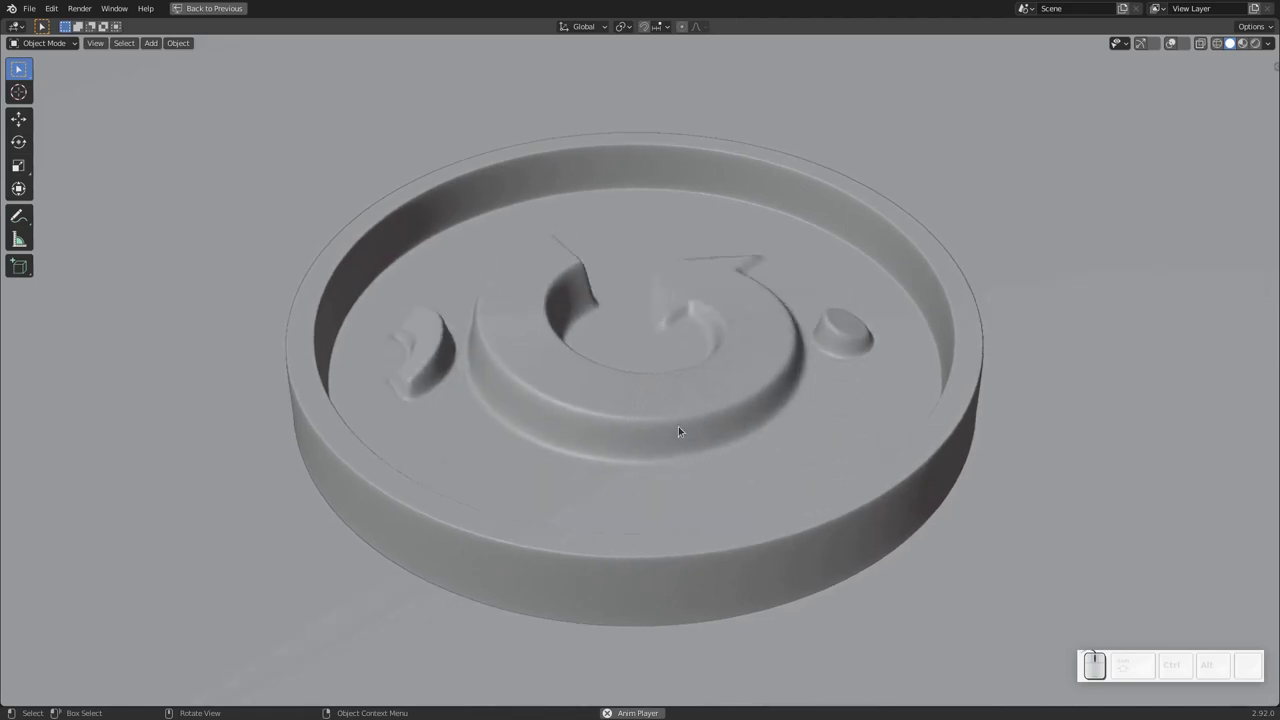
Switch from Blender to the Inkscape window showing the logo SVG.
key(alt+Tab)
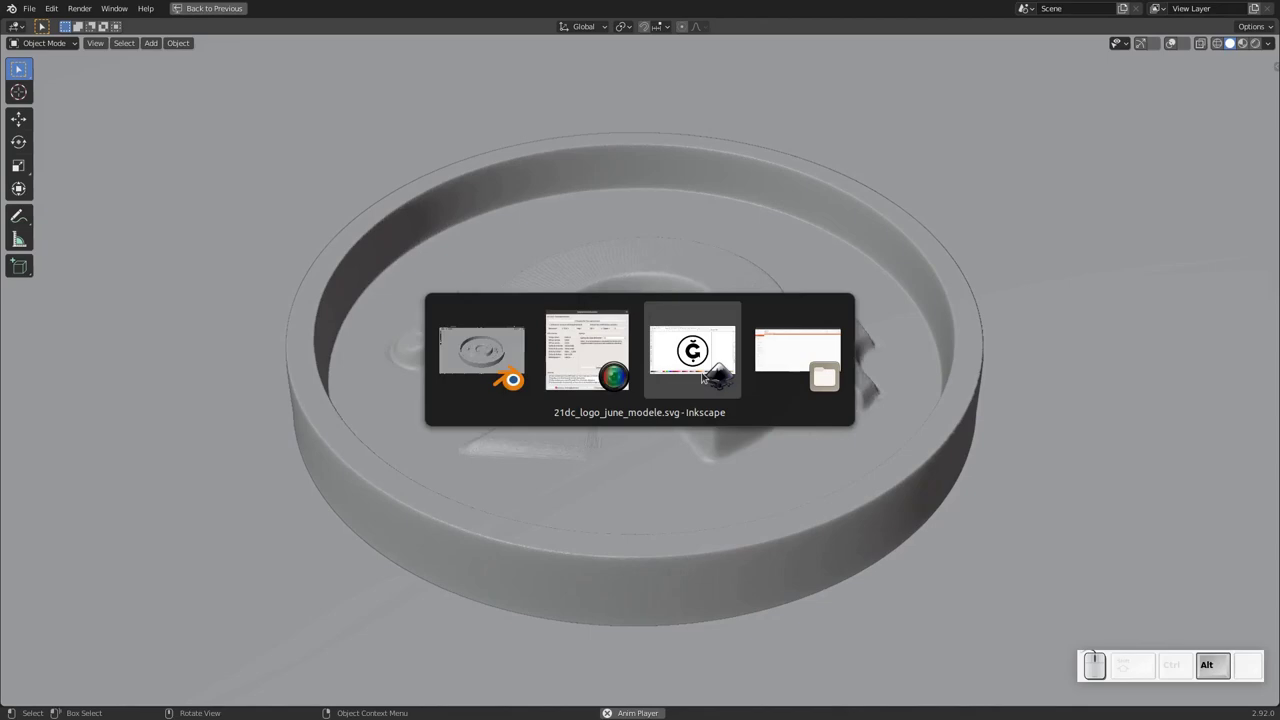
click(700, 361)
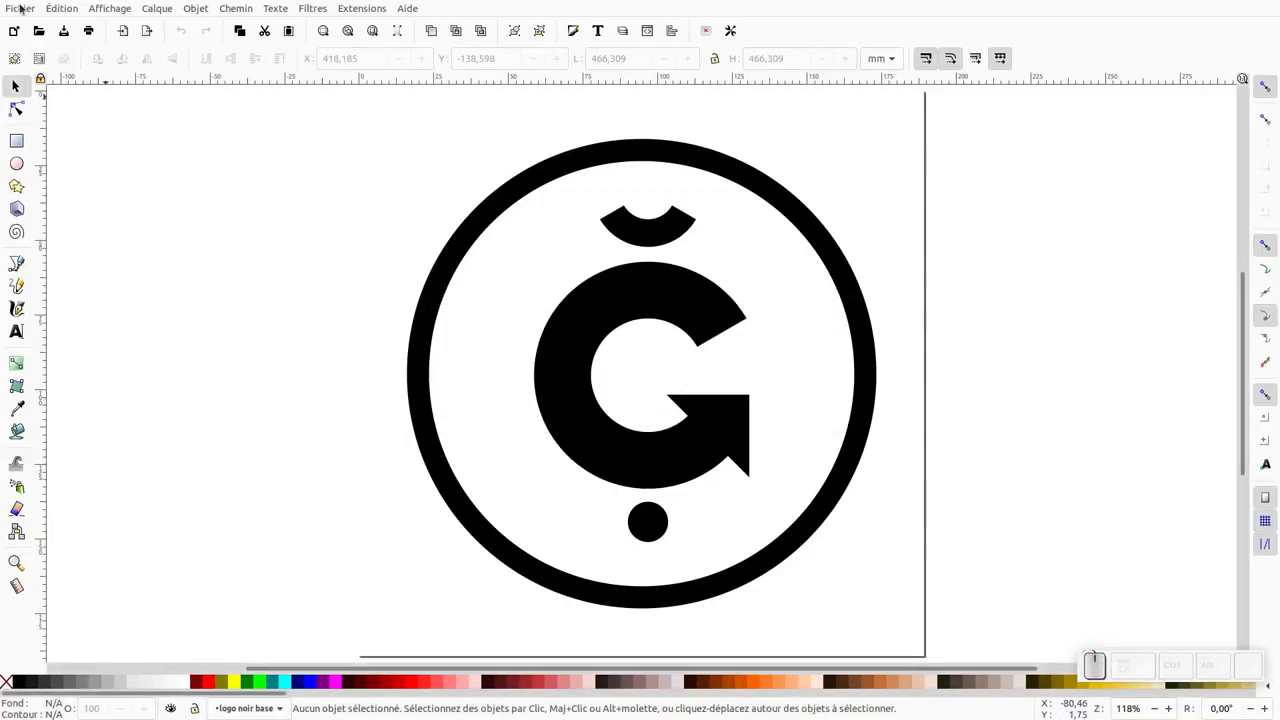
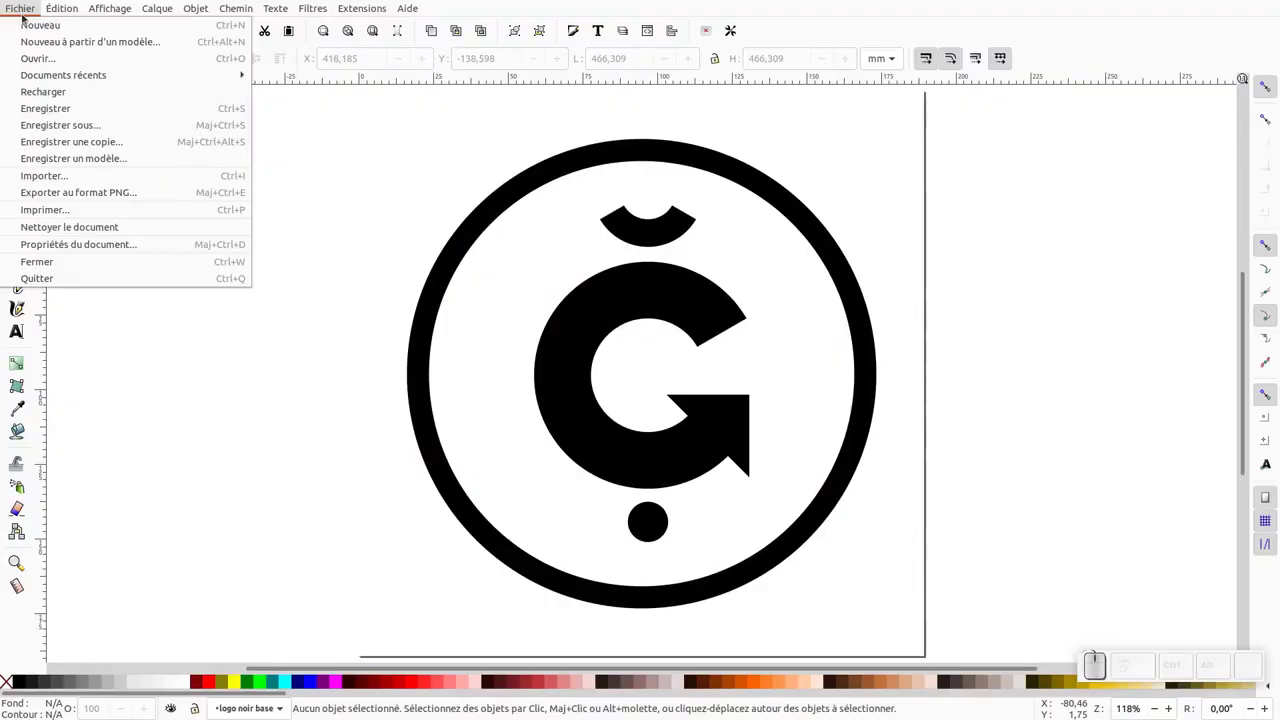
Start a new document and move the drawn grey circle onto the top of the page.
click(38, 25)
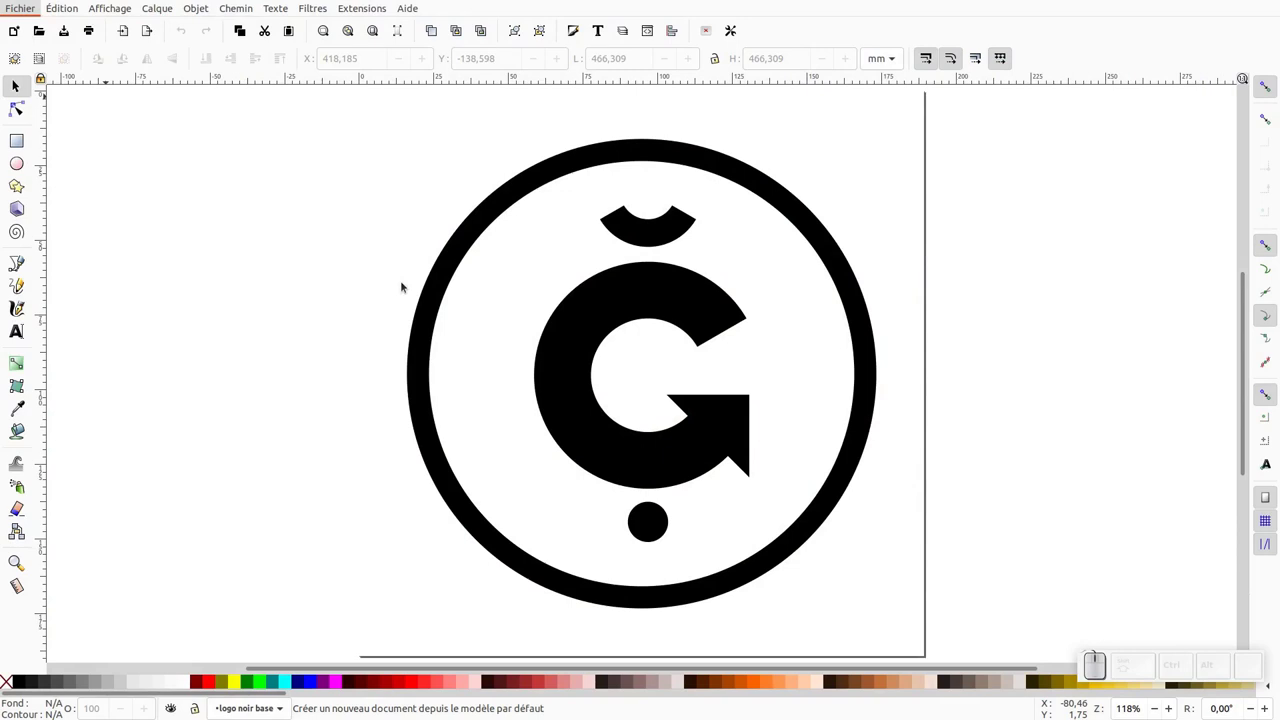
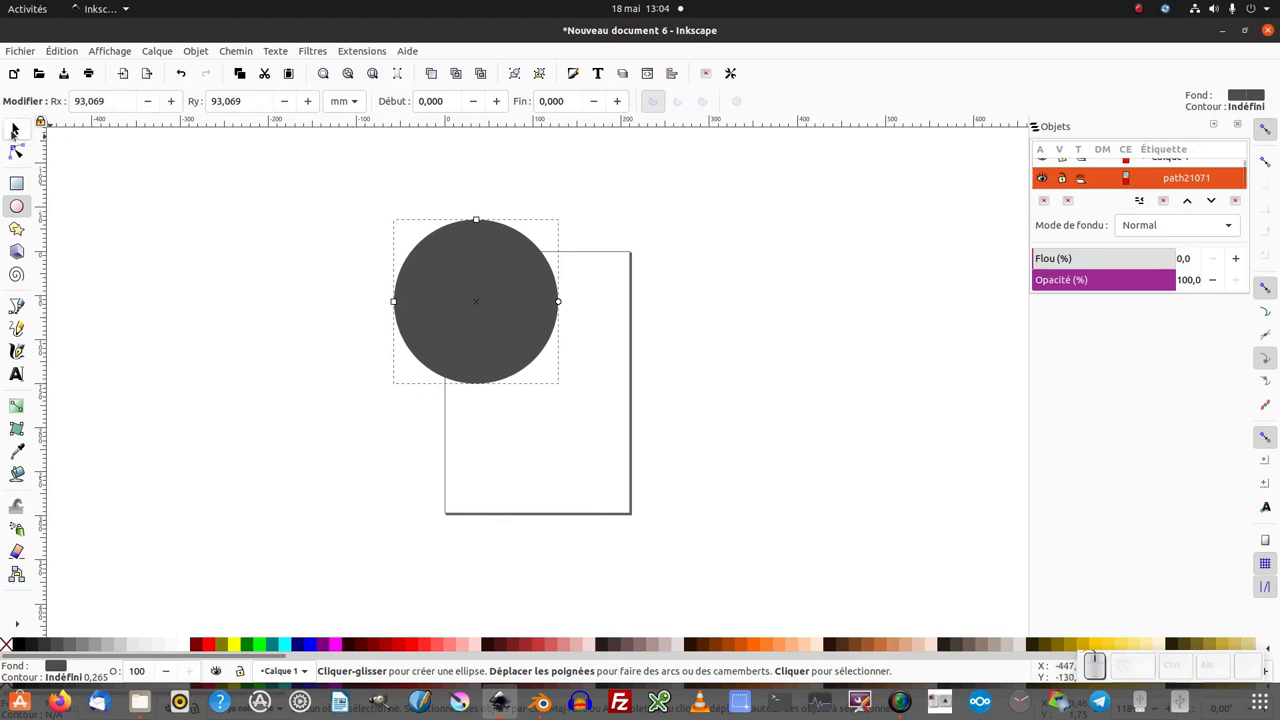
click(17, 131)
drag(467, 294, 525, 329)
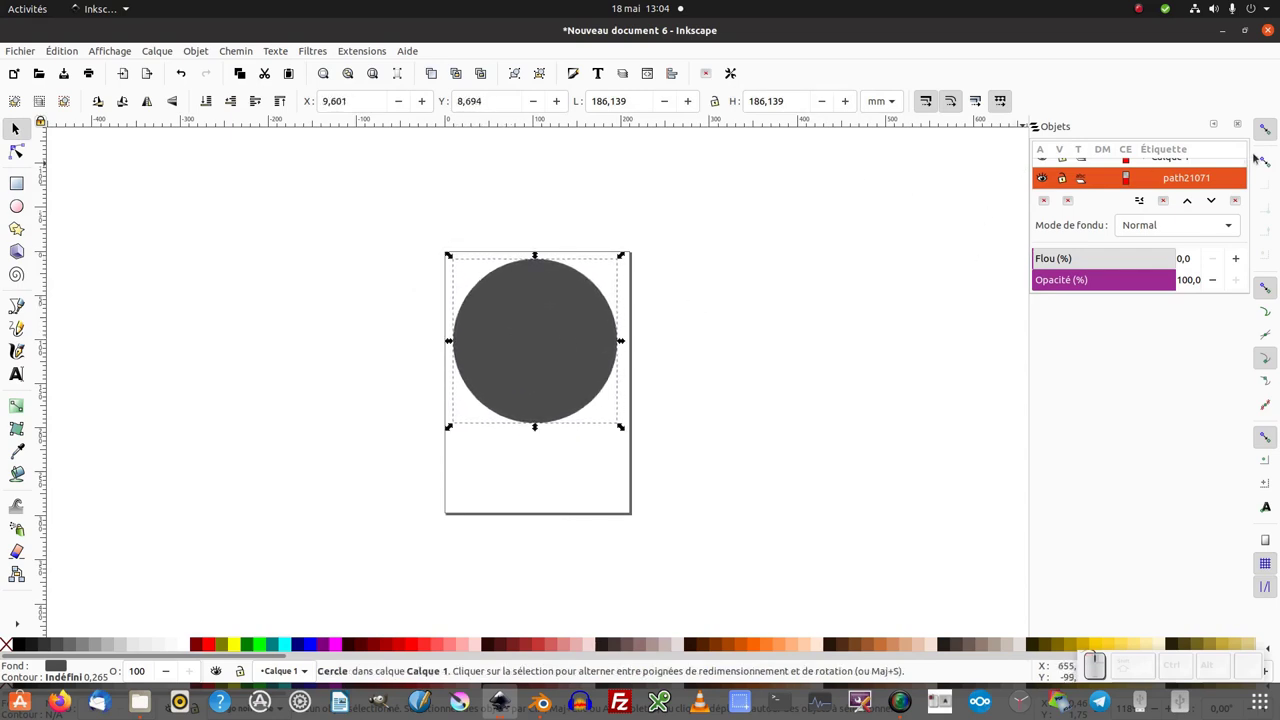
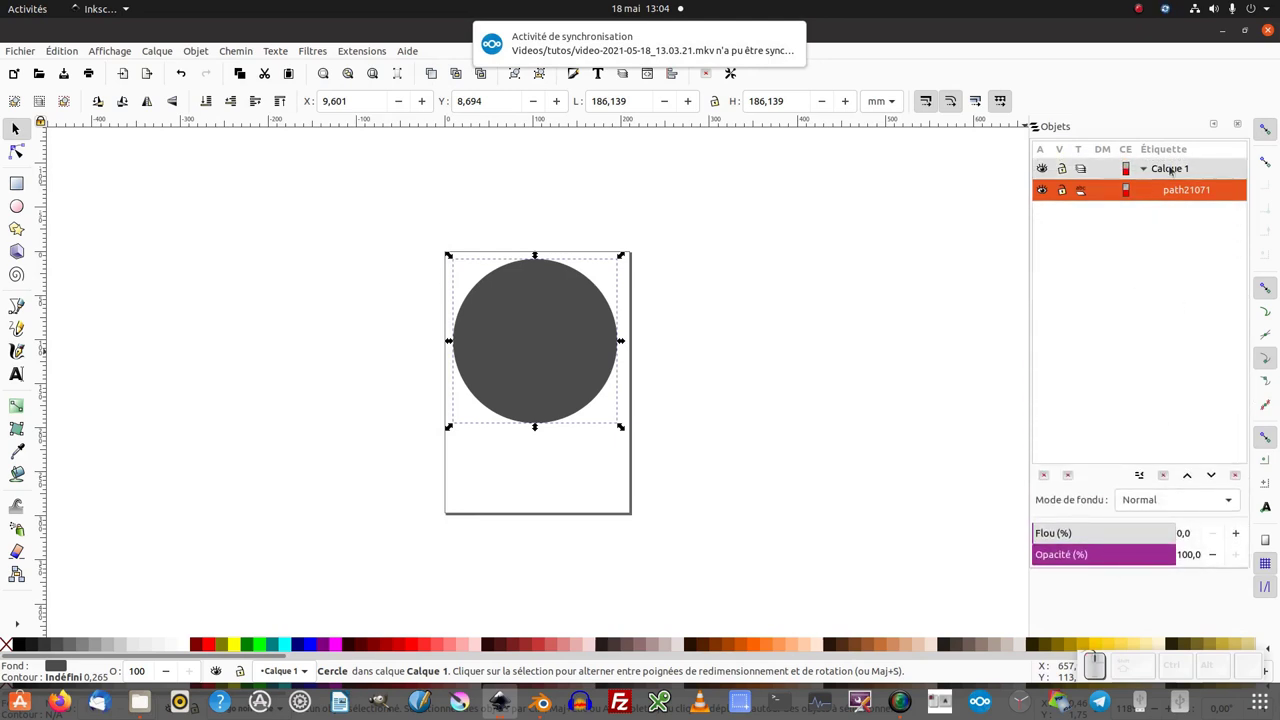
Rename the circle object to 'cercle' in the Objects panel.
click(1172, 169)
click(1048, 173)
click(1064, 176)
click(1195, 194)
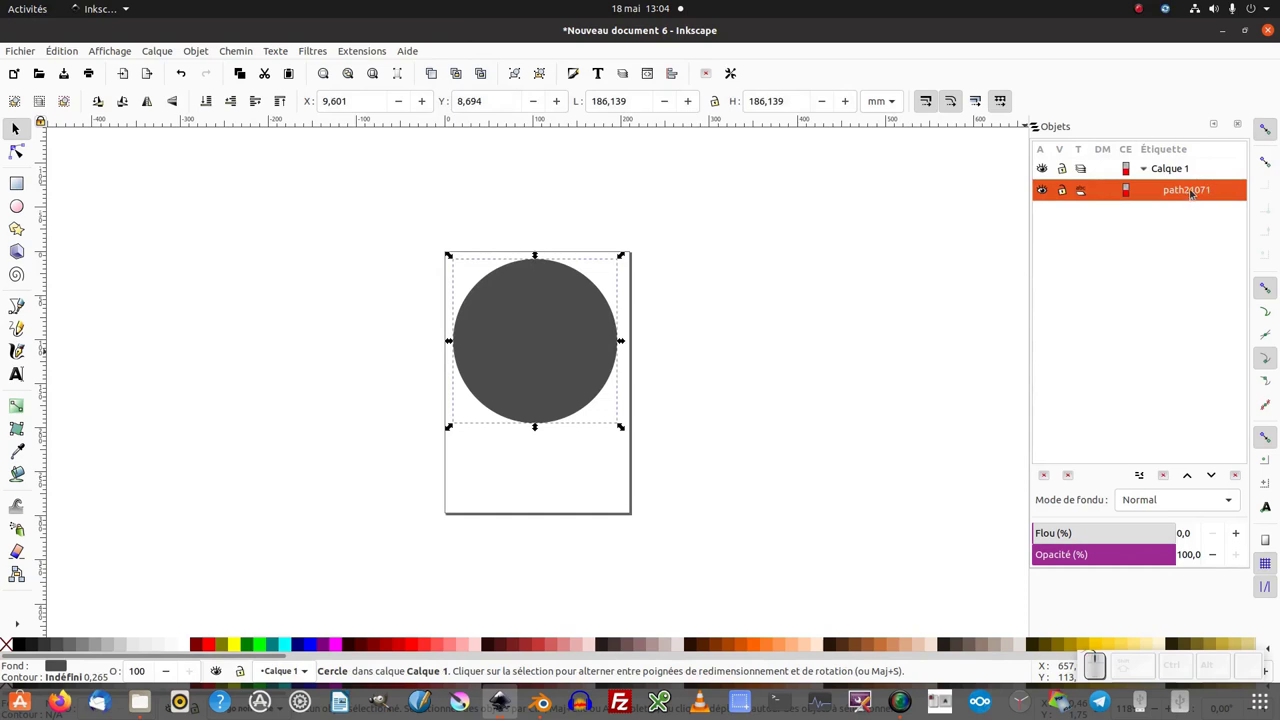
click(1186, 192)
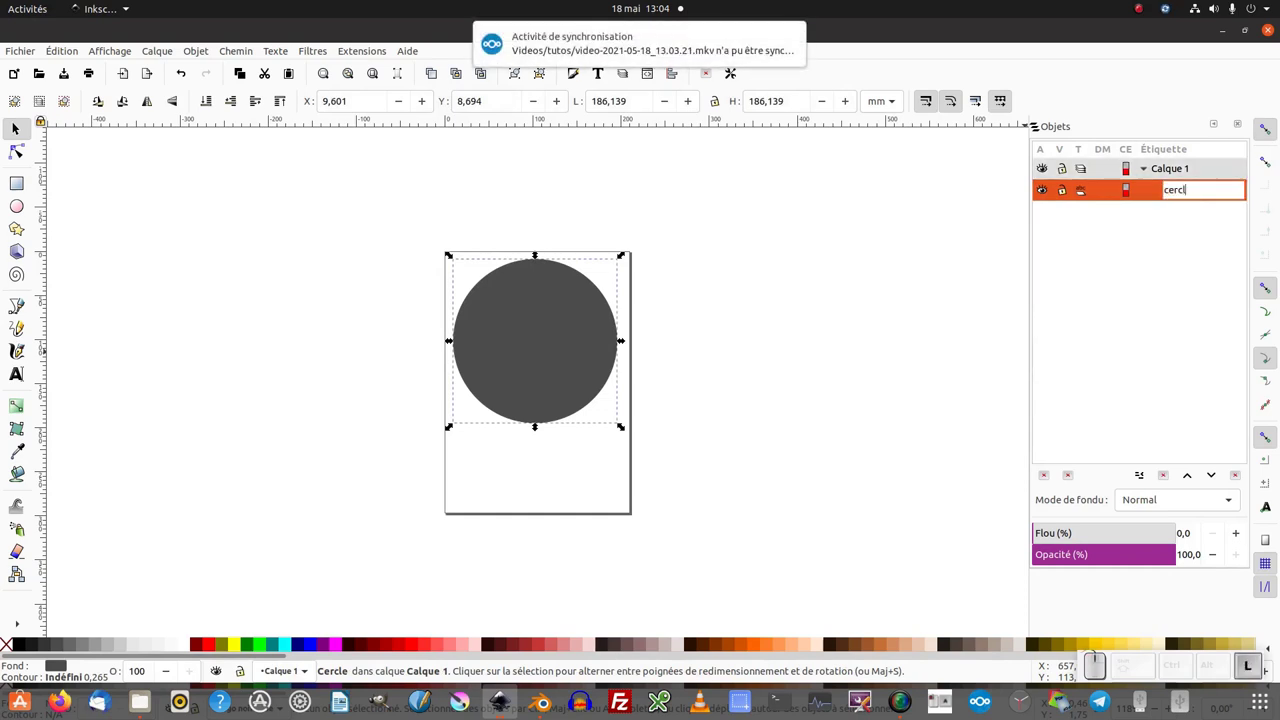
key(Return)
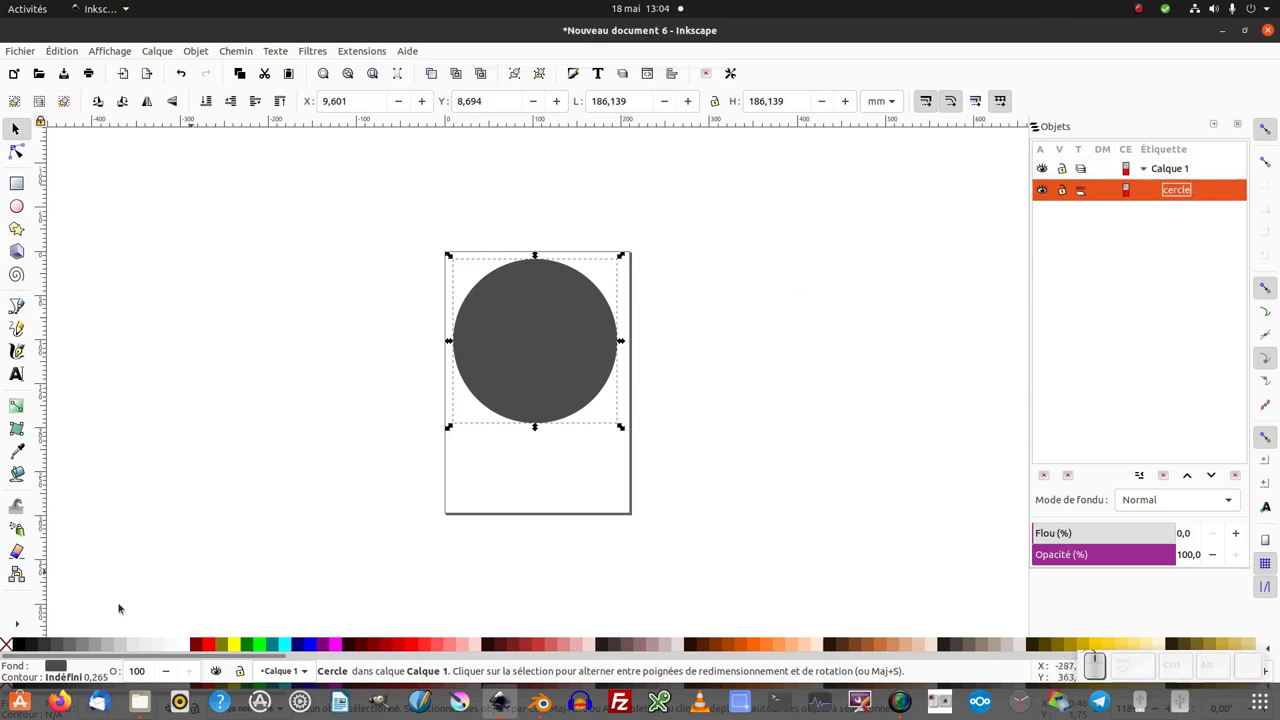
Fill the circle solid black and shrink the page to fit it exactly.
click(22, 646)
key(KP_Add)
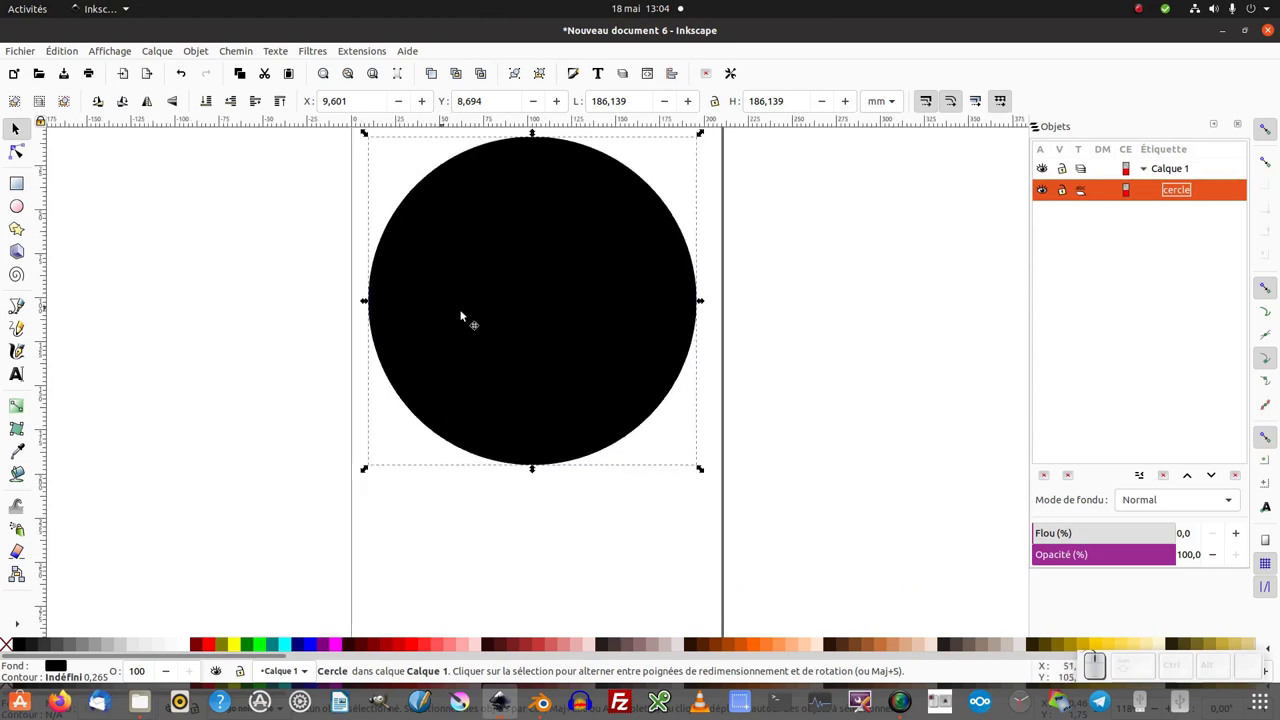
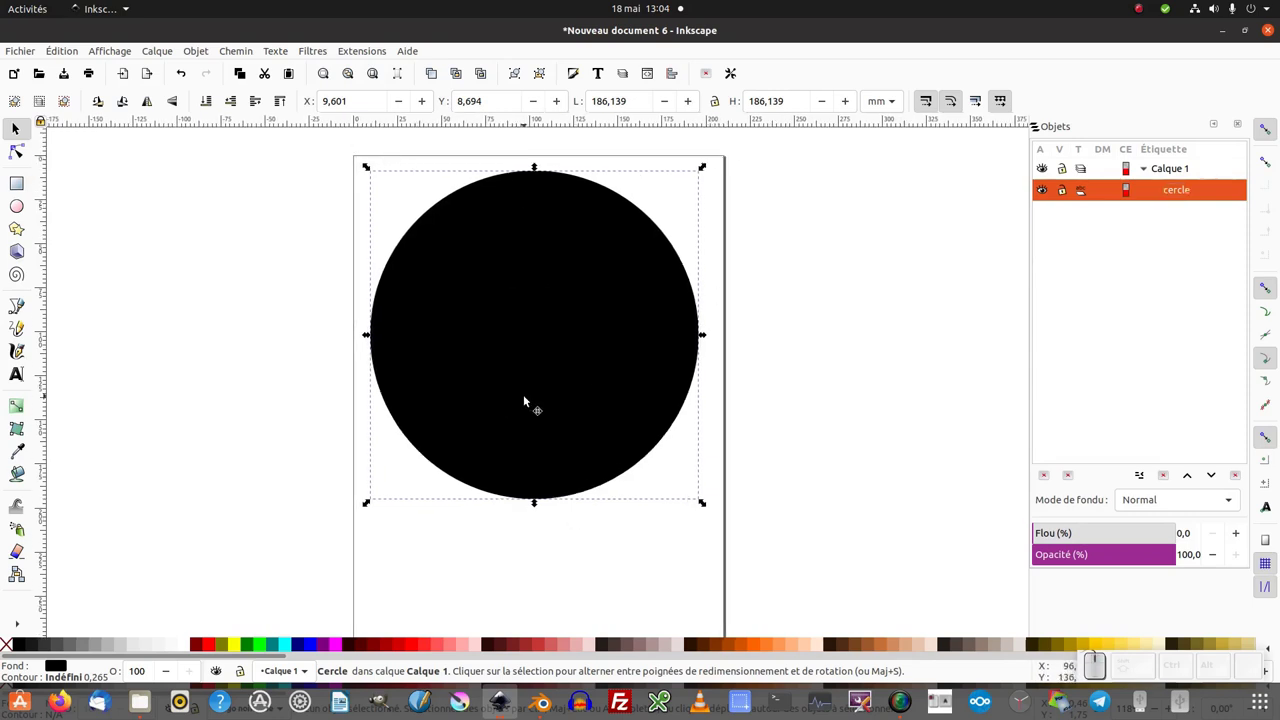
key(ctrl+shift+r)
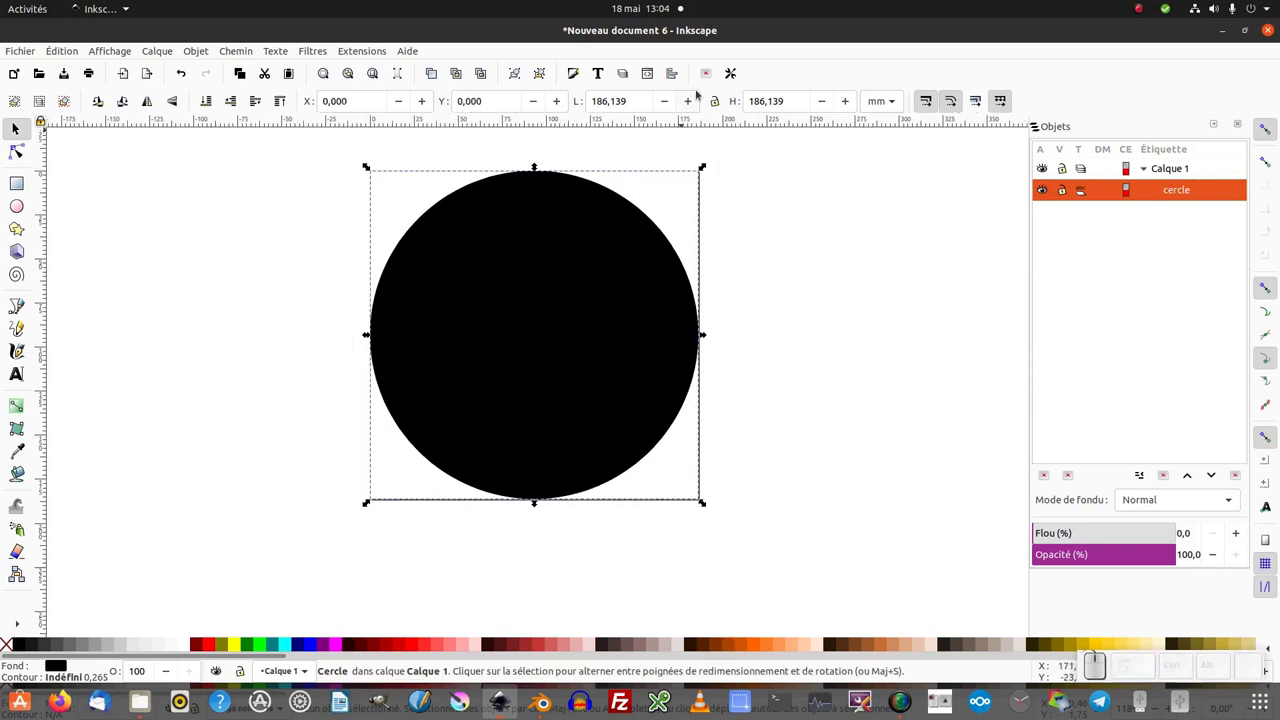
Resize the page to the circle with 10 mm margins in Document Properties.
click(709, 79)
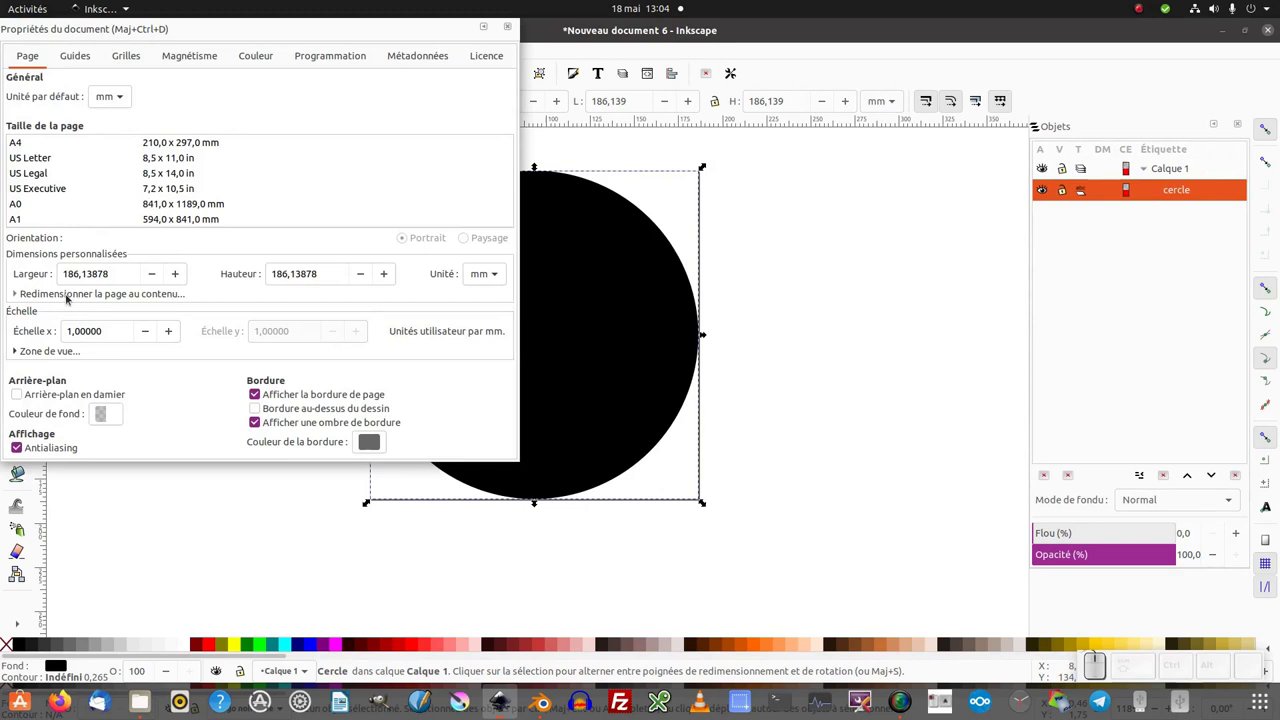
click(68, 298)
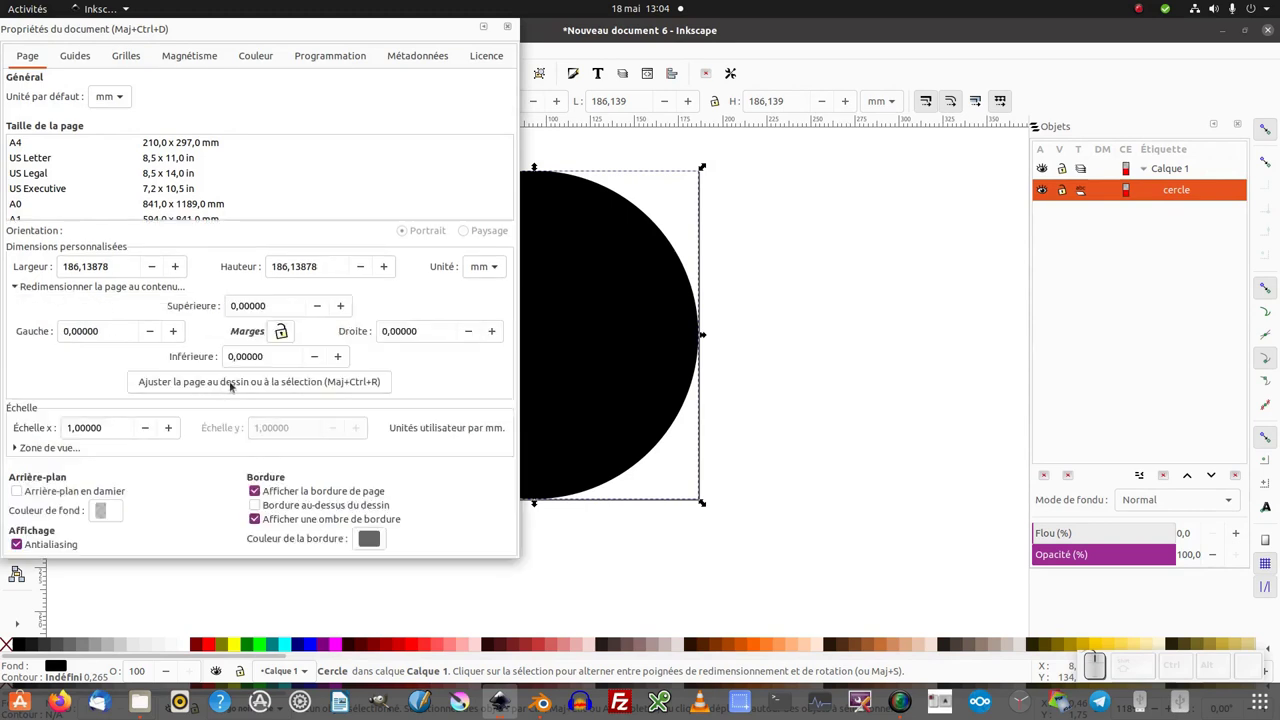
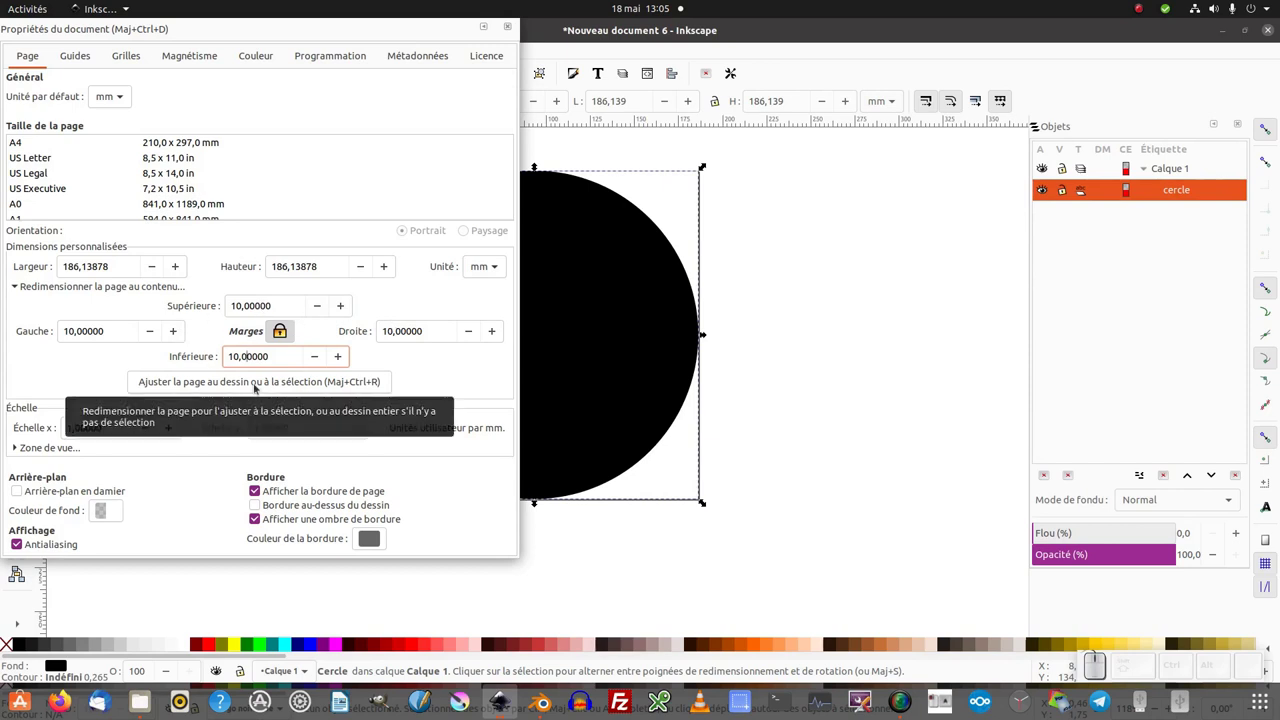
click(257, 388)
click(695, 167)
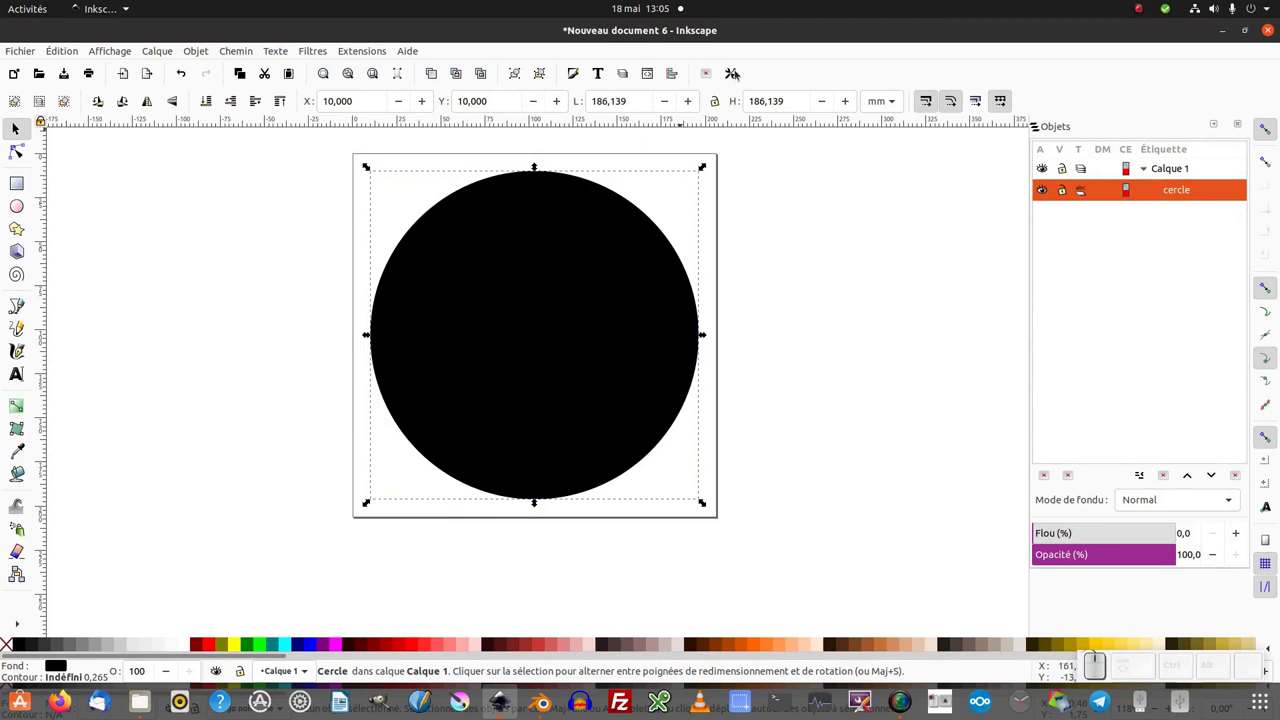
Make the document background fully opaque white (alpha 100).
click(709, 80)
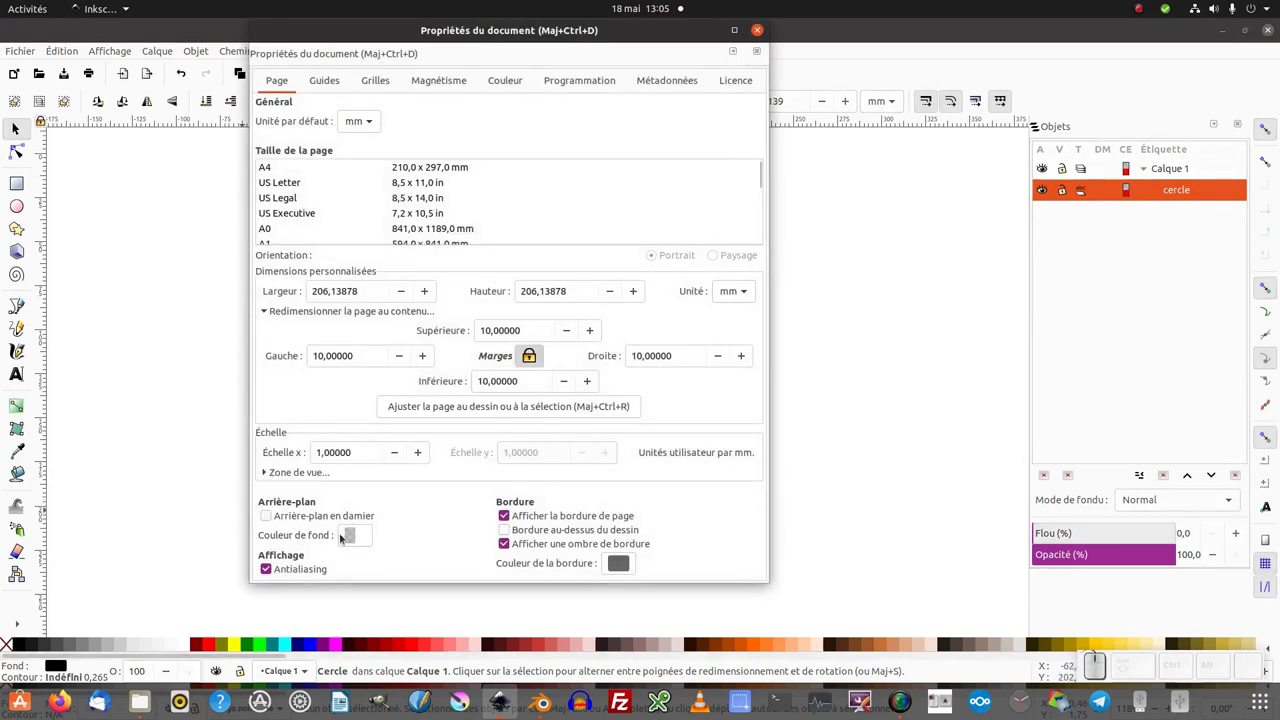
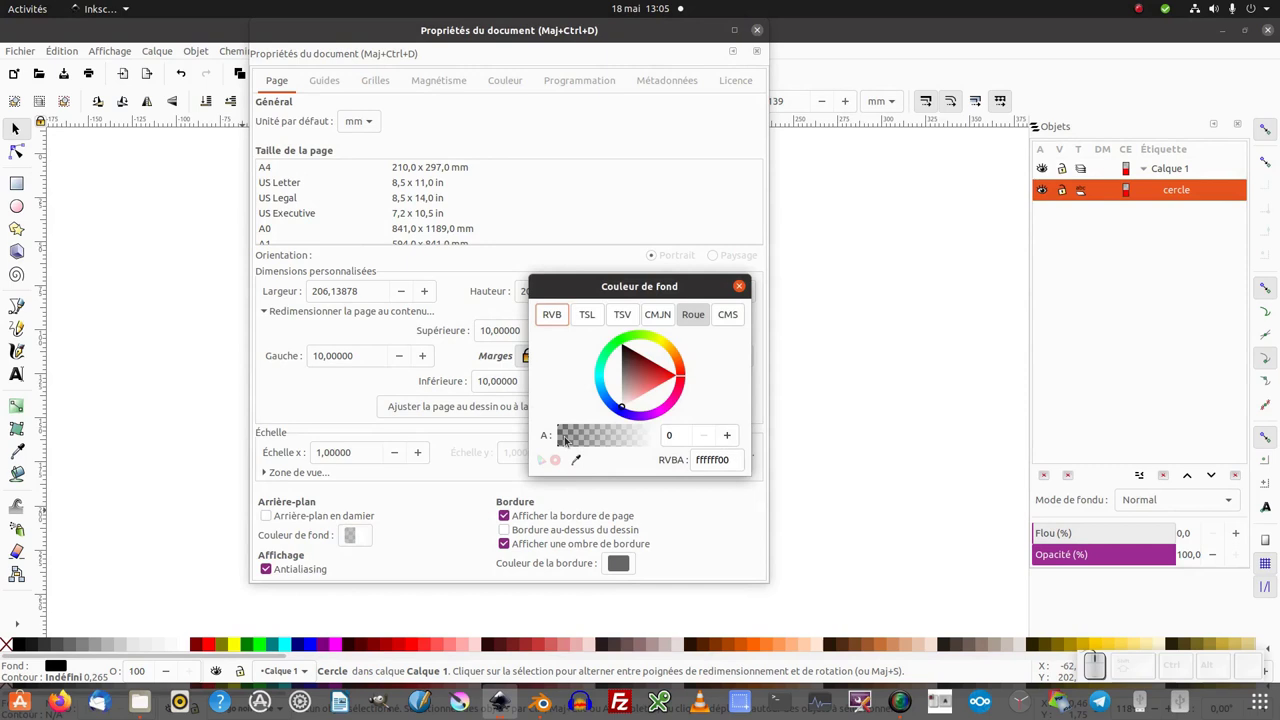
click(574, 437)
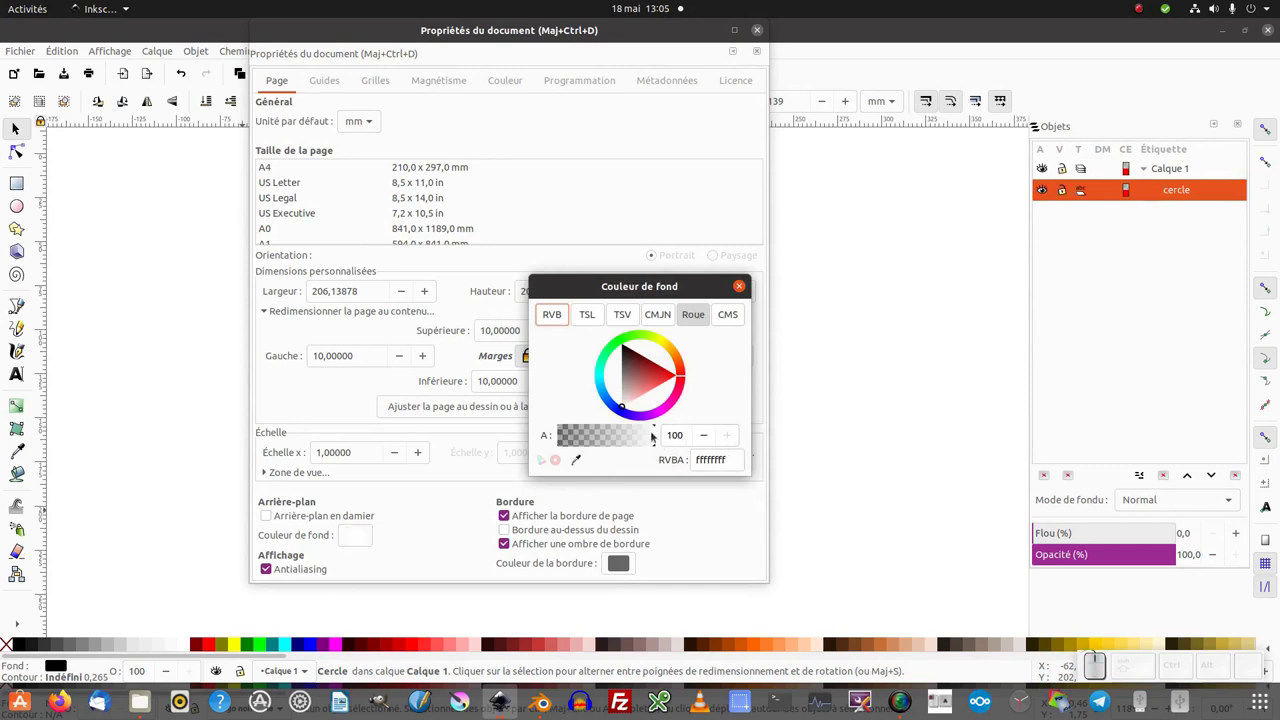
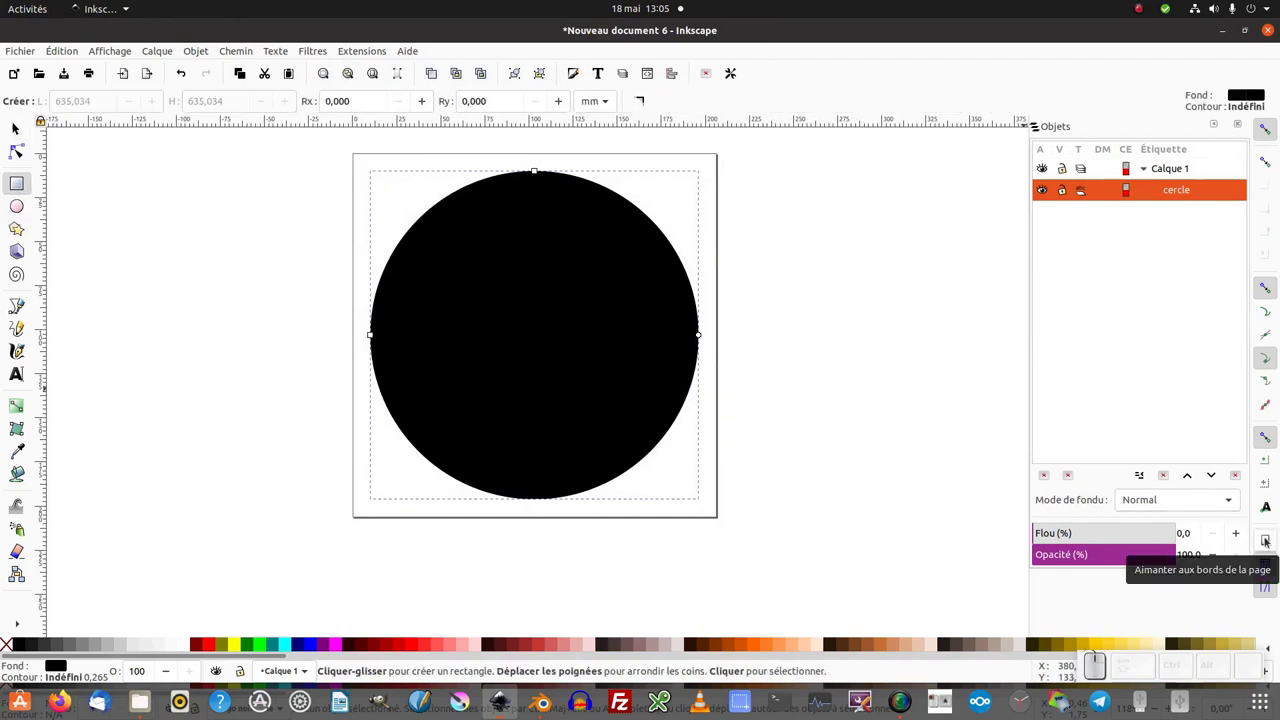
Draw a white page-sized rectangle and name it 'carré blanc' behind the circle.
click(1267, 544)
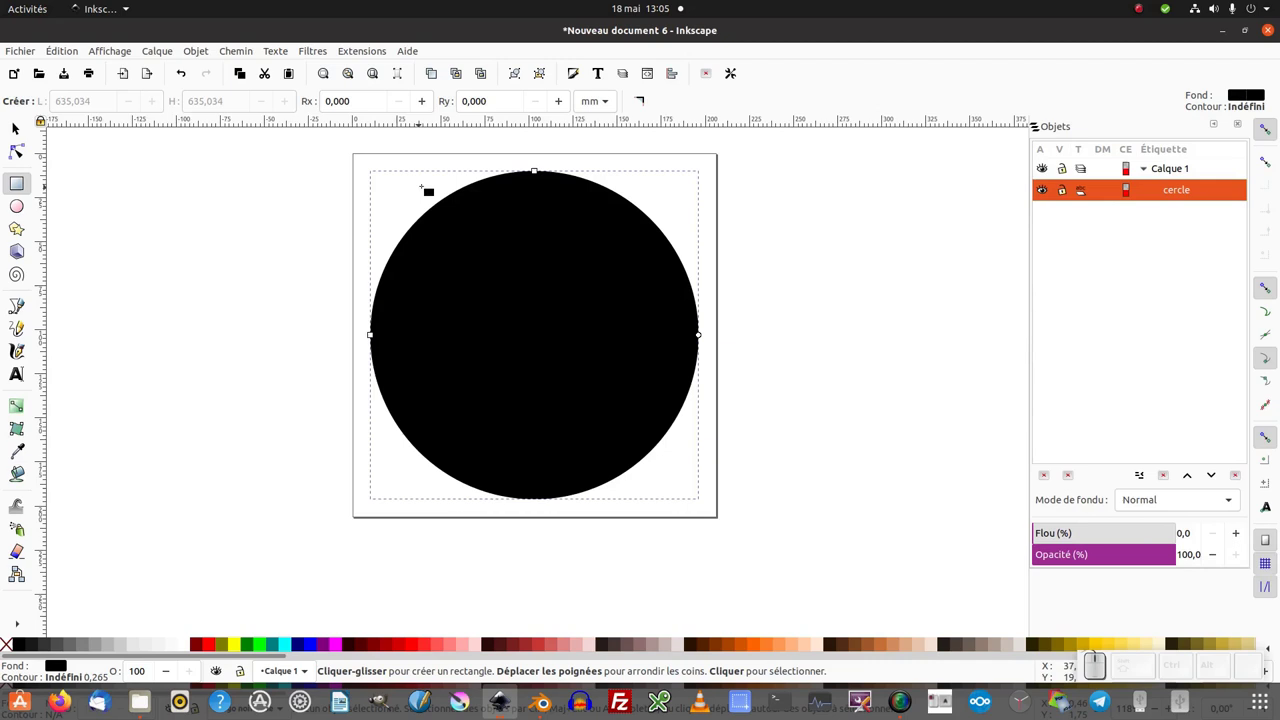
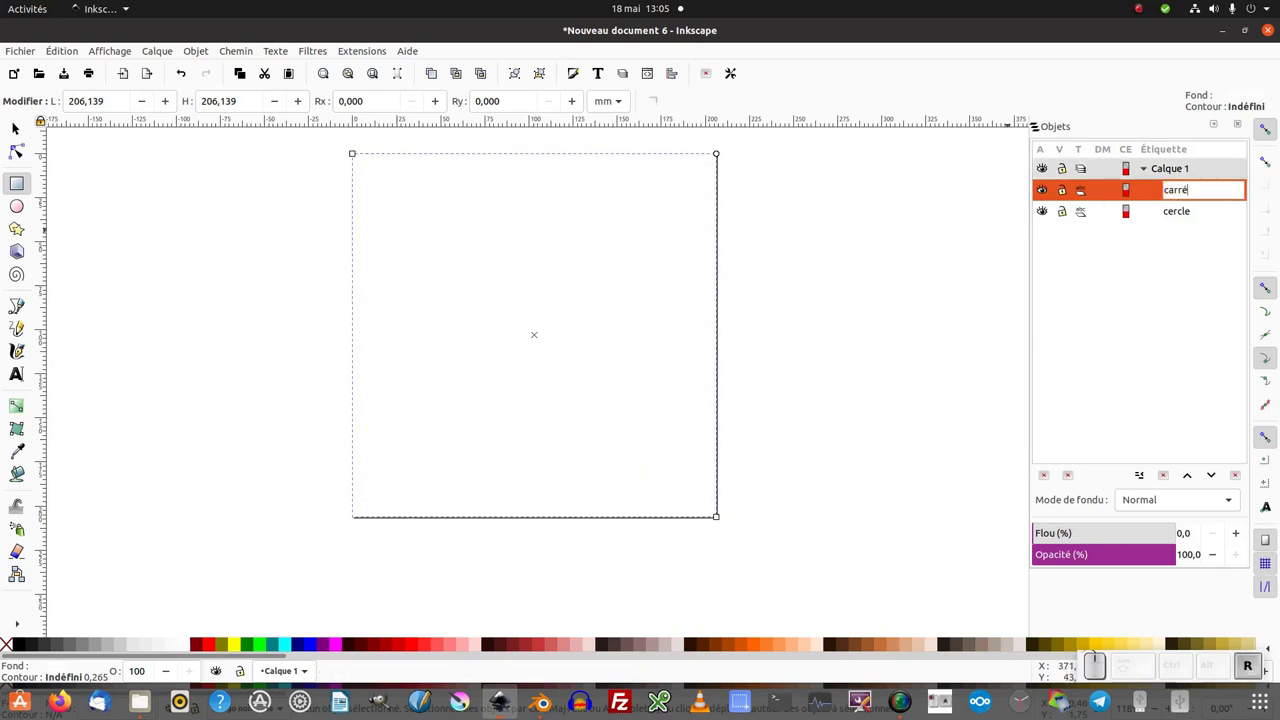
key(space)
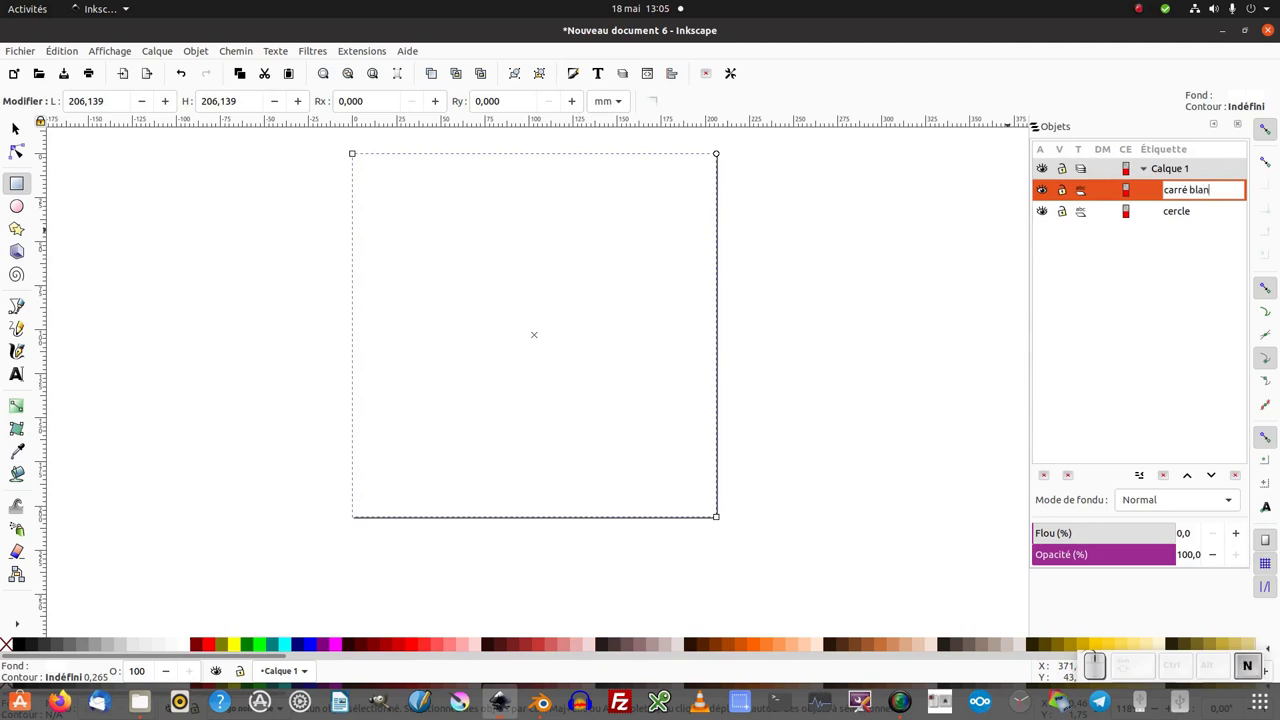
key(Return)
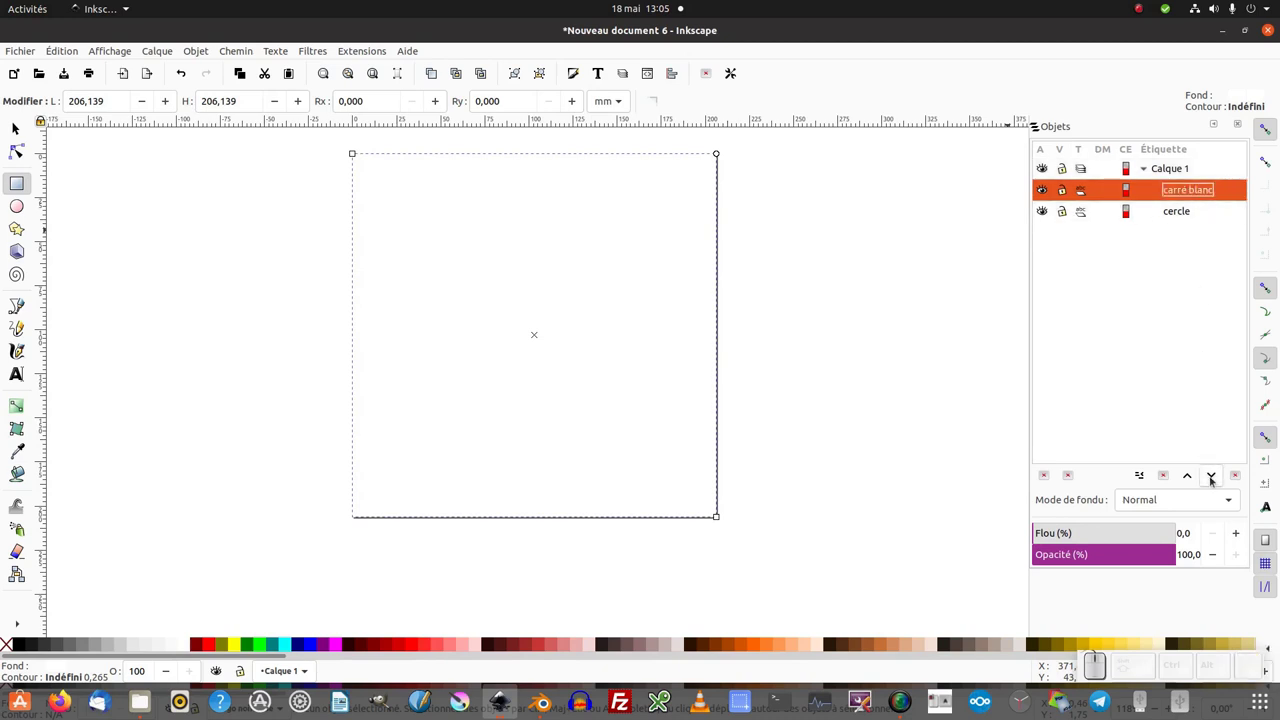
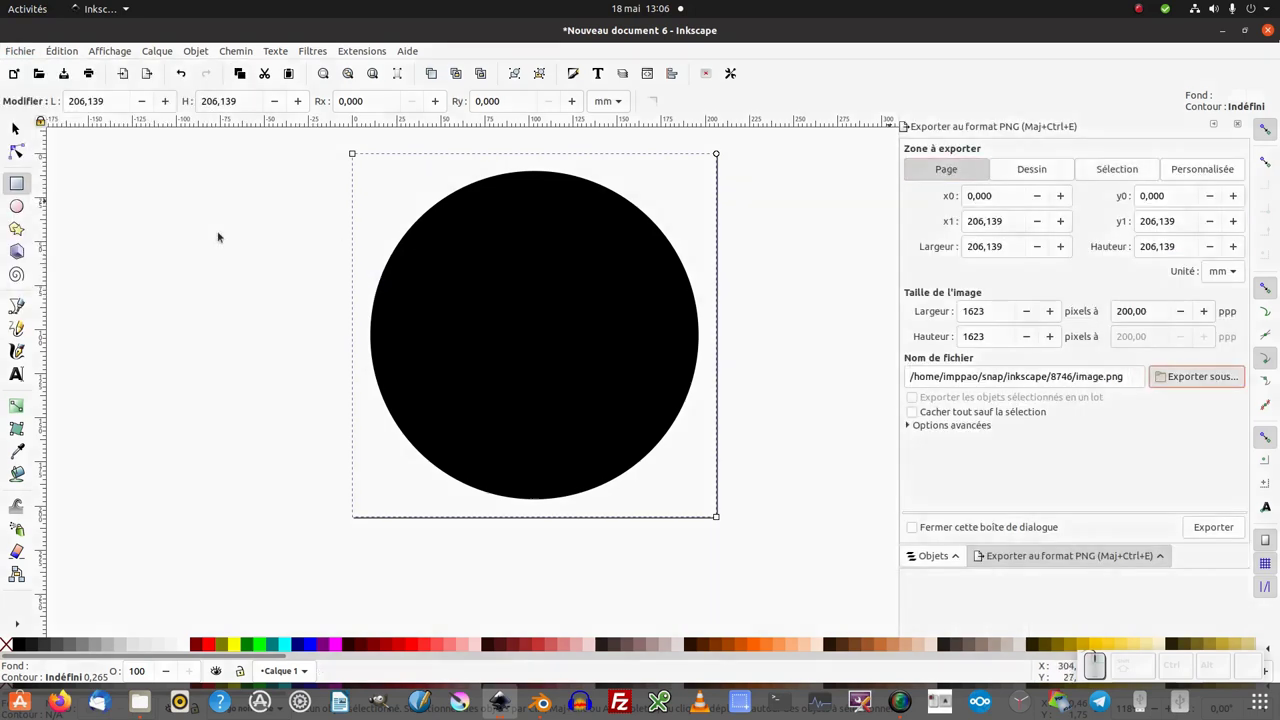
Export the page as test1.png to the Bureau folder.
click(1126, 557)
click(1126, 557)
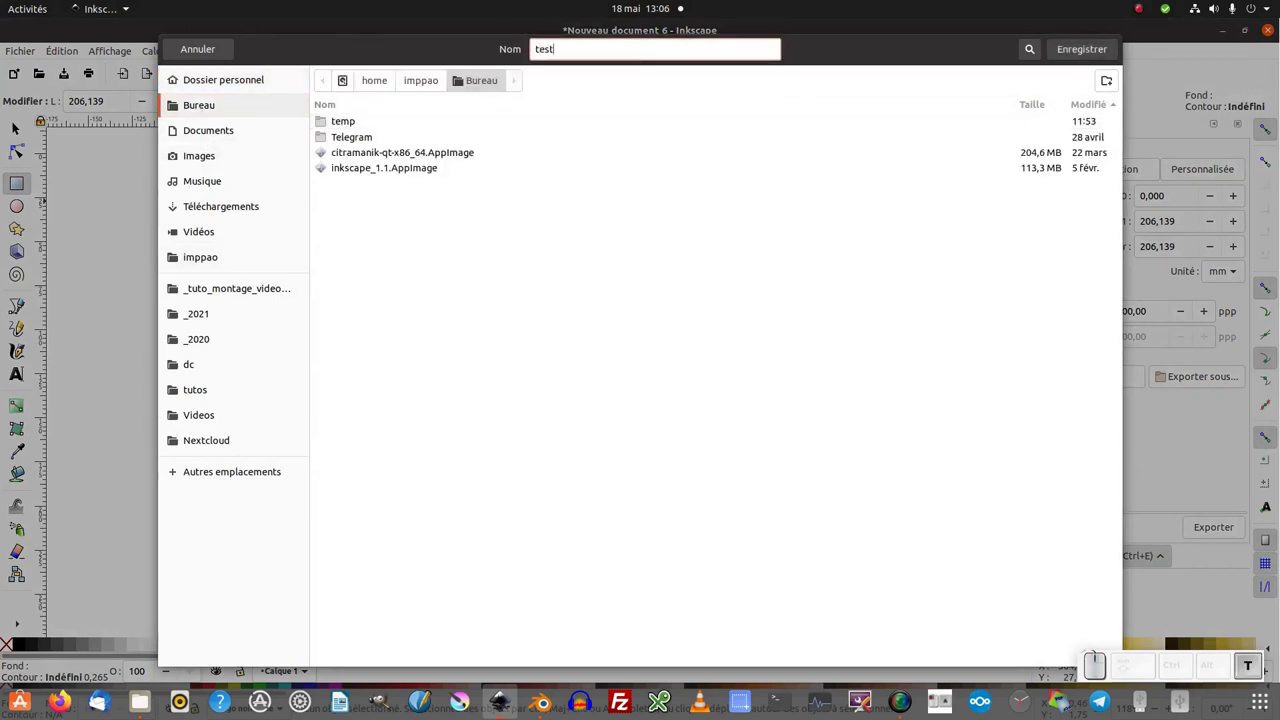
key(KP_1)
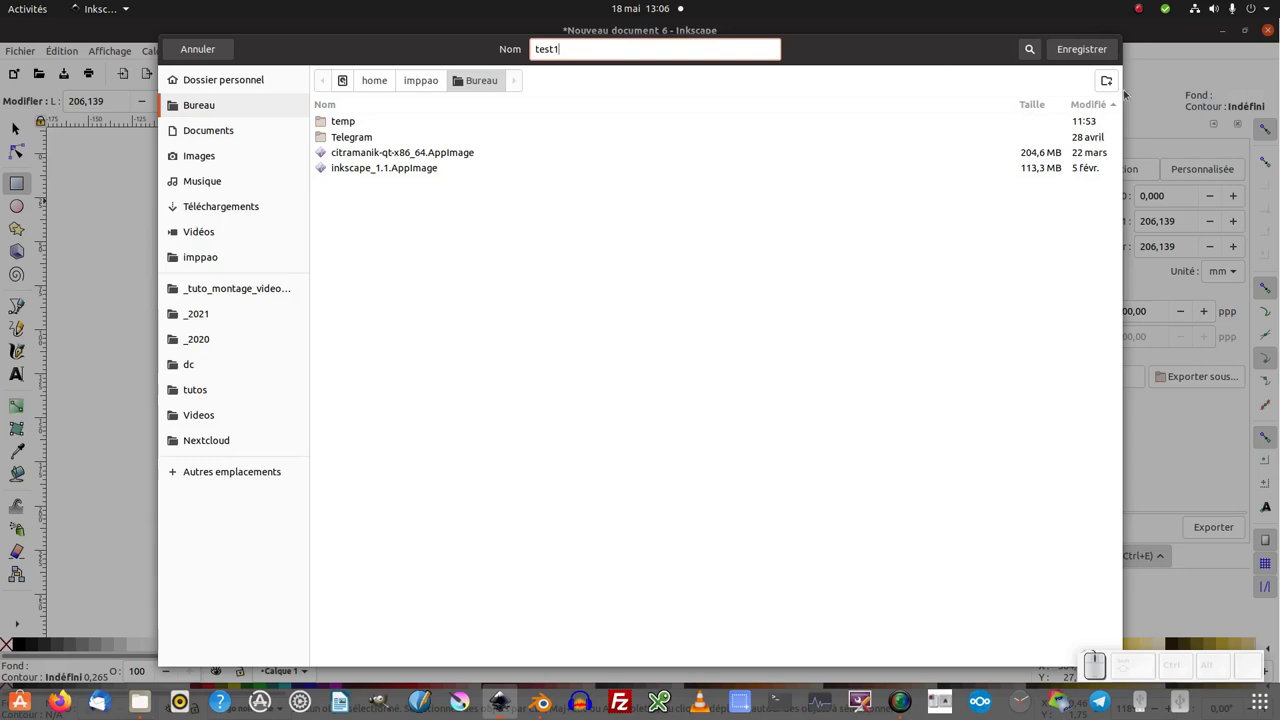
click(1126, 557)
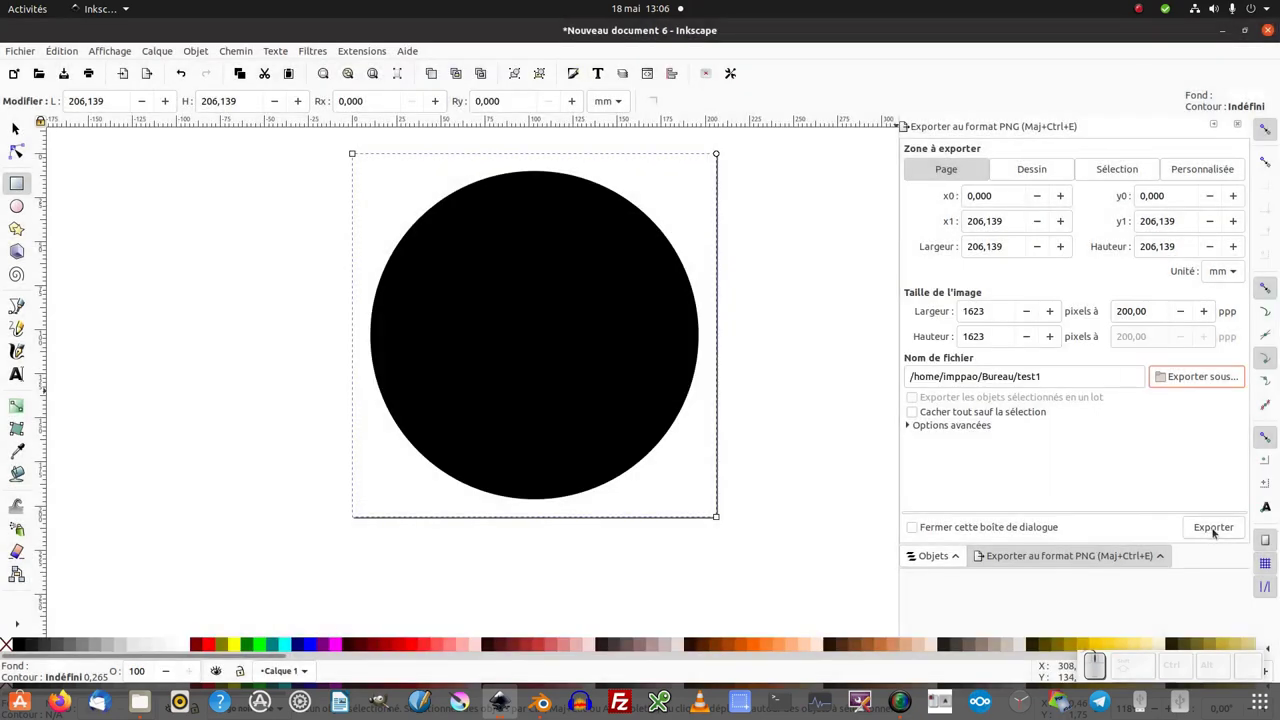
click(1215, 532)
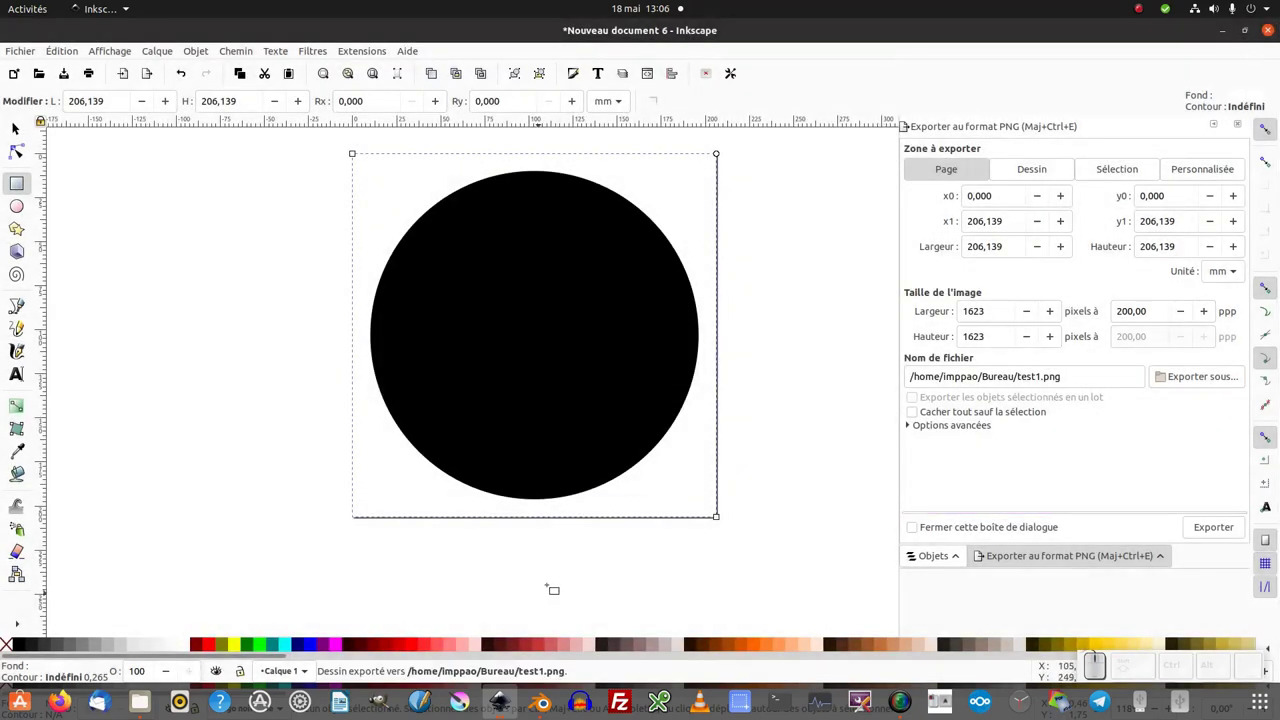
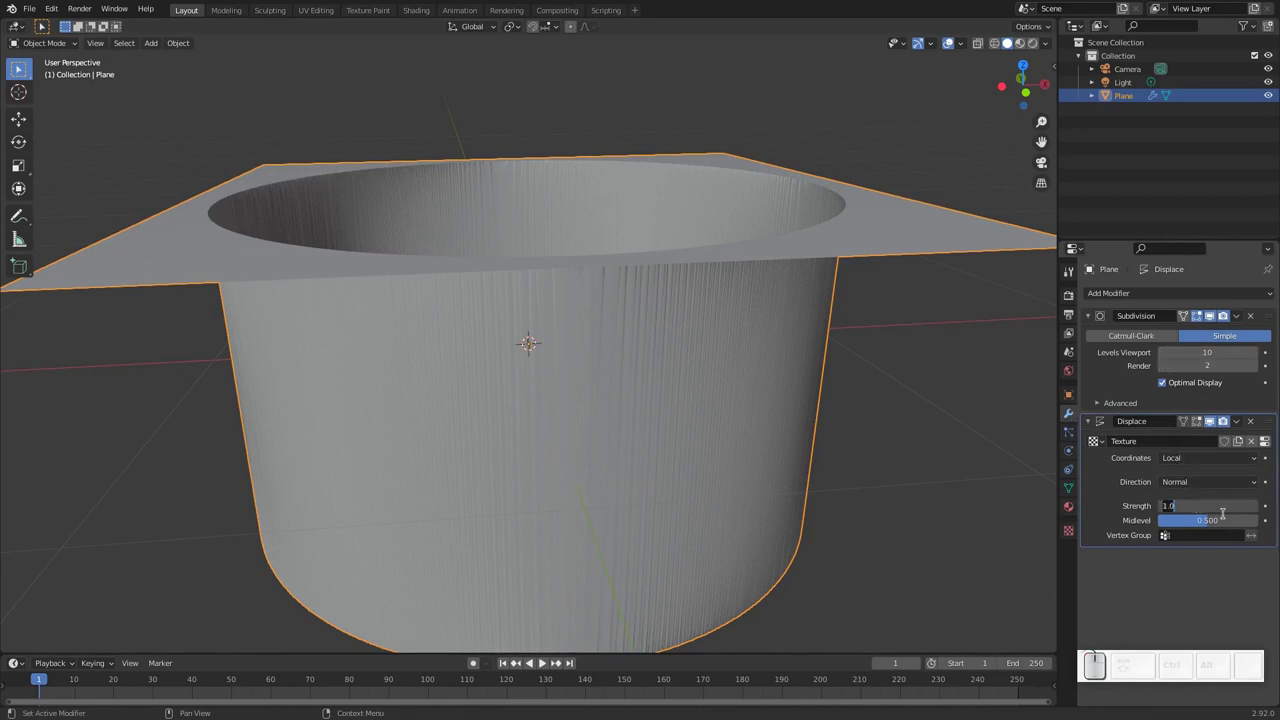
Lower the plane's Displace modifier strength to 0.2.
key(KP_0)
key(KP_Decimal)
key(KP_2)
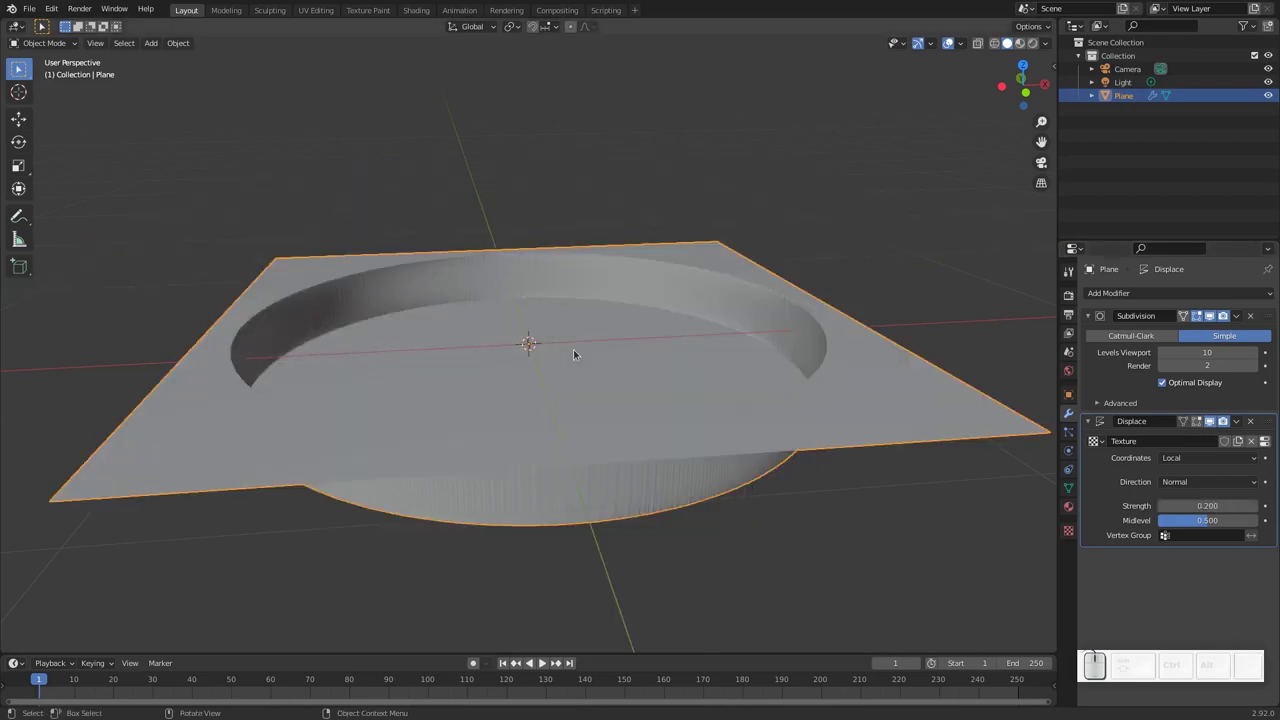
Back in Inkscape, invert the drawing to a white circle on a black square.
key(alt+Tab)
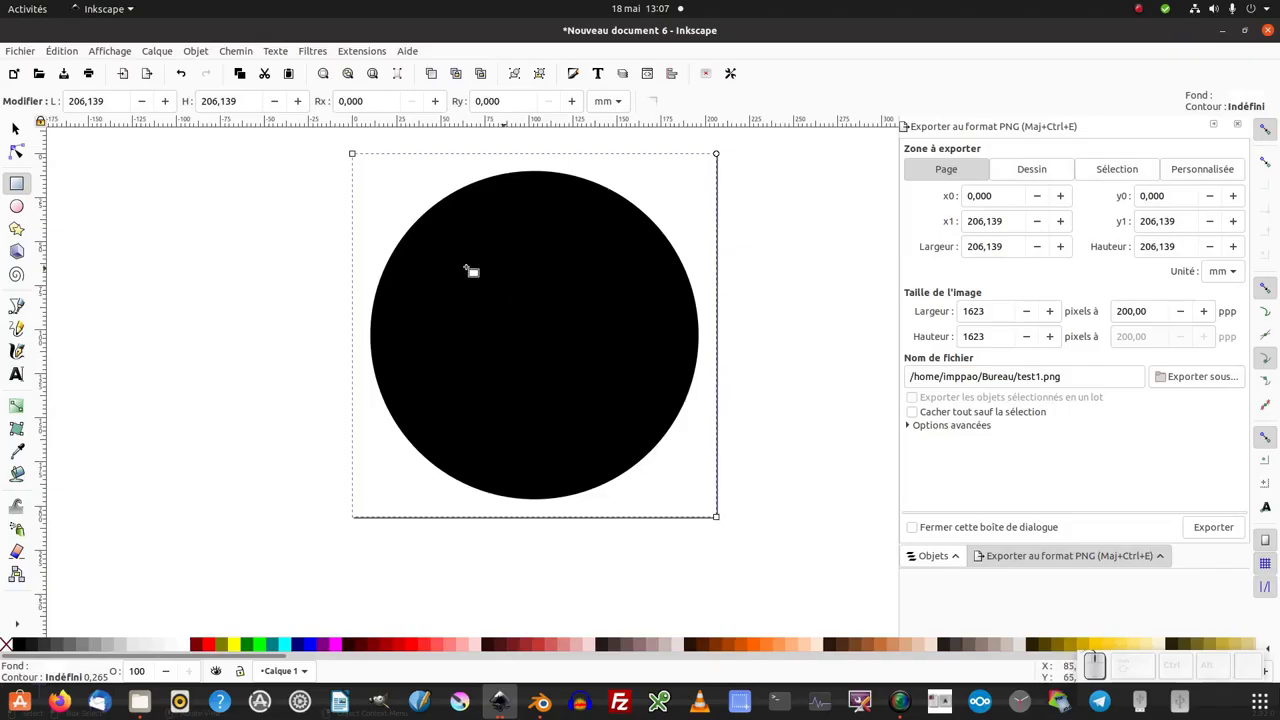
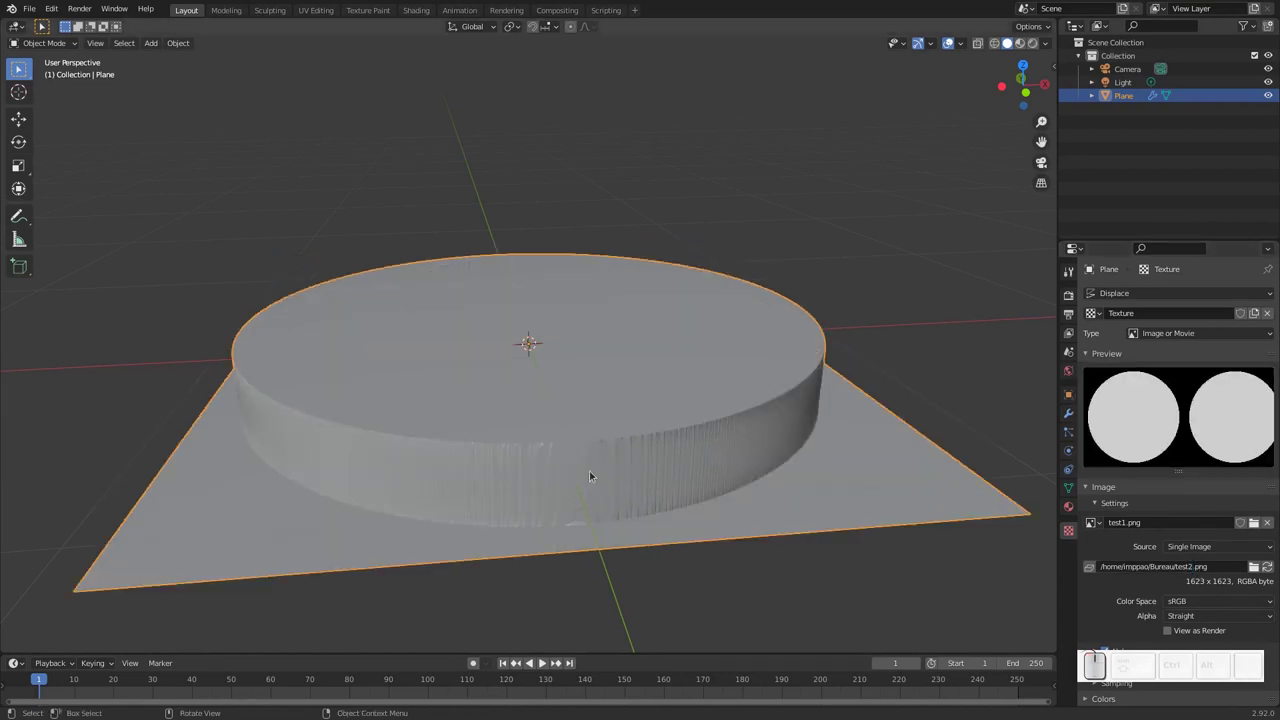
scroll(up, 3)
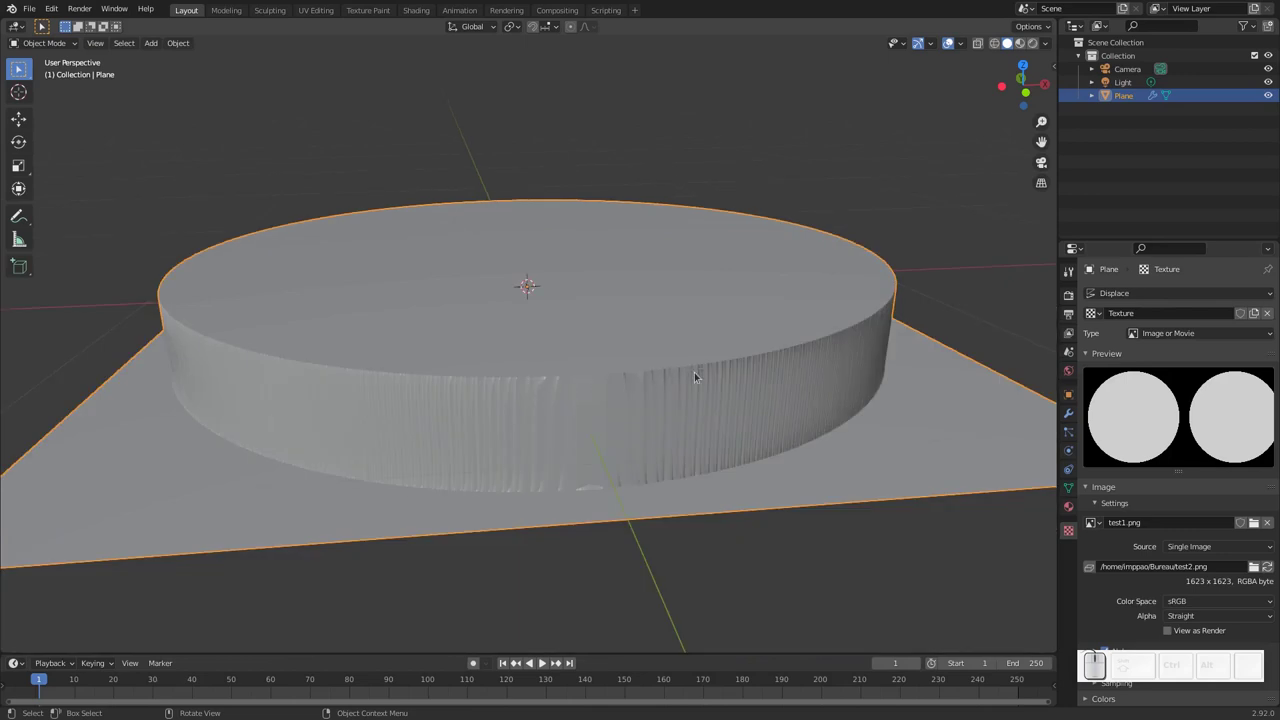
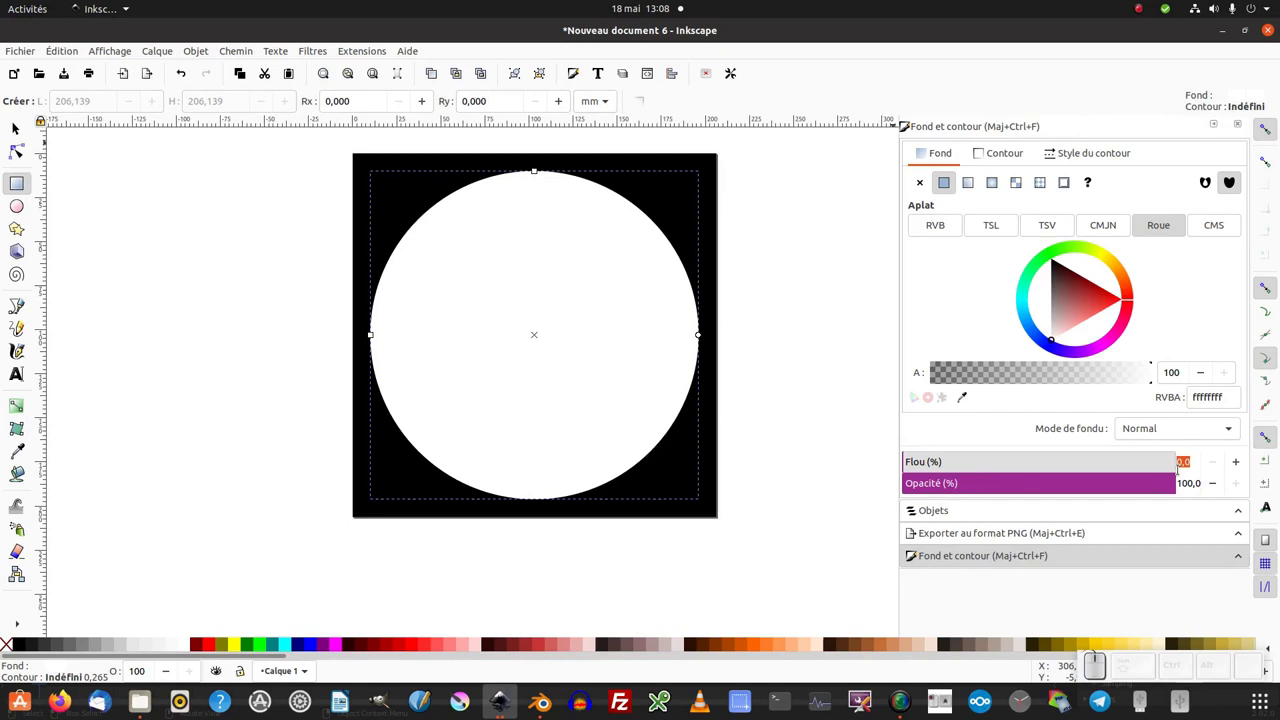
Give the white circle a 2% blur in Fill and Stroke.
key(Return)
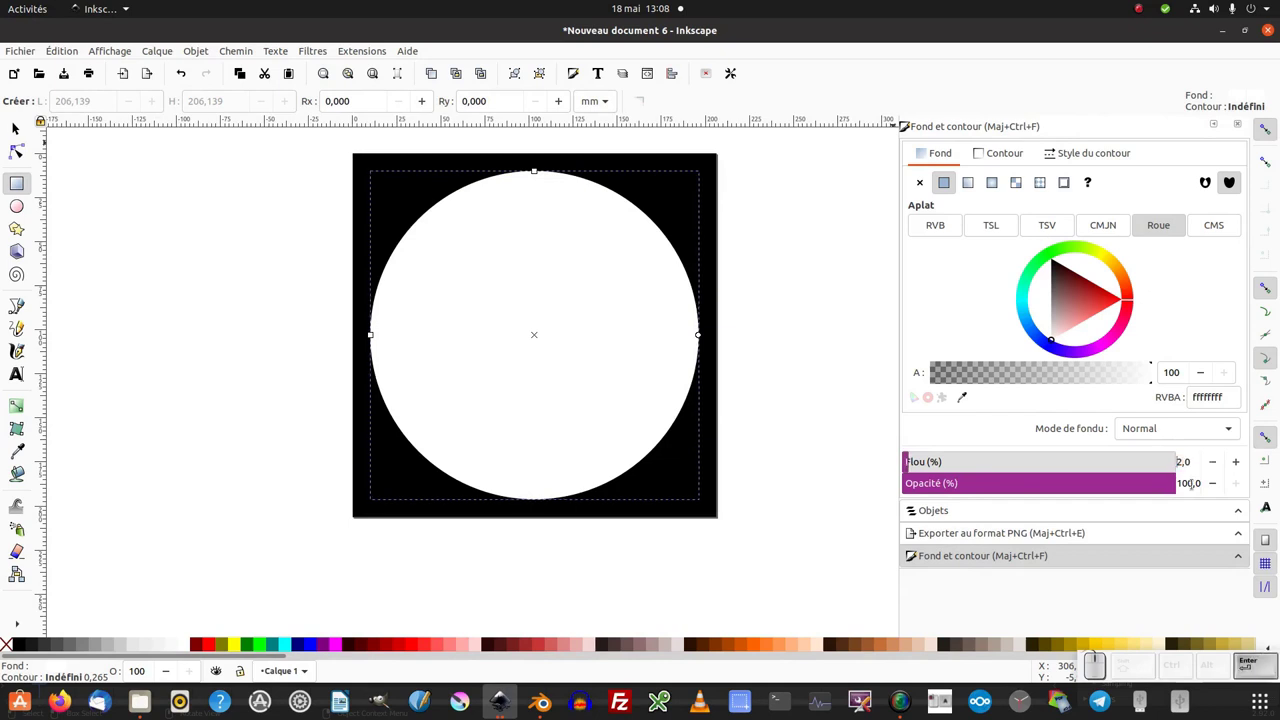
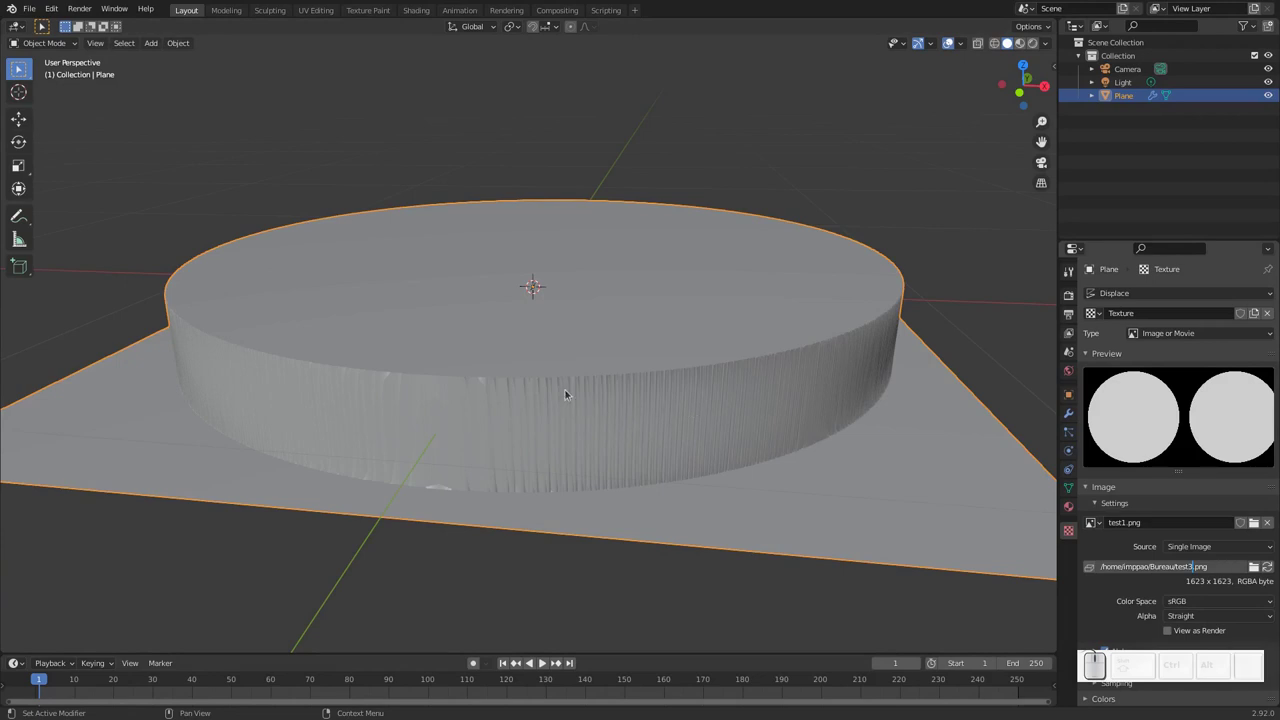
Point the Displace texture's image path to test3.png in Blender.
scroll(down, 3)
drag(629, 435, 563, 430)
key(alt+Tab)
click(18, 53)
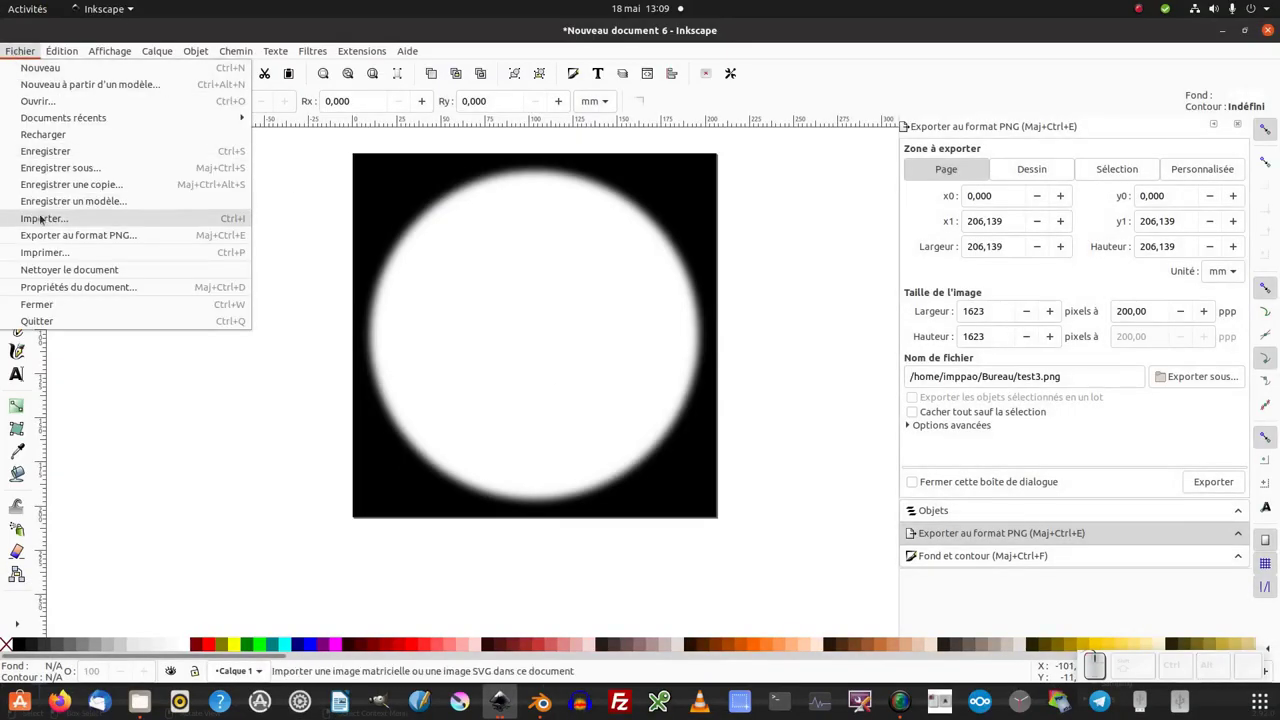
Import the circled logo file from the 21dc_logo folder beside the blurred ring.
click(44, 218)
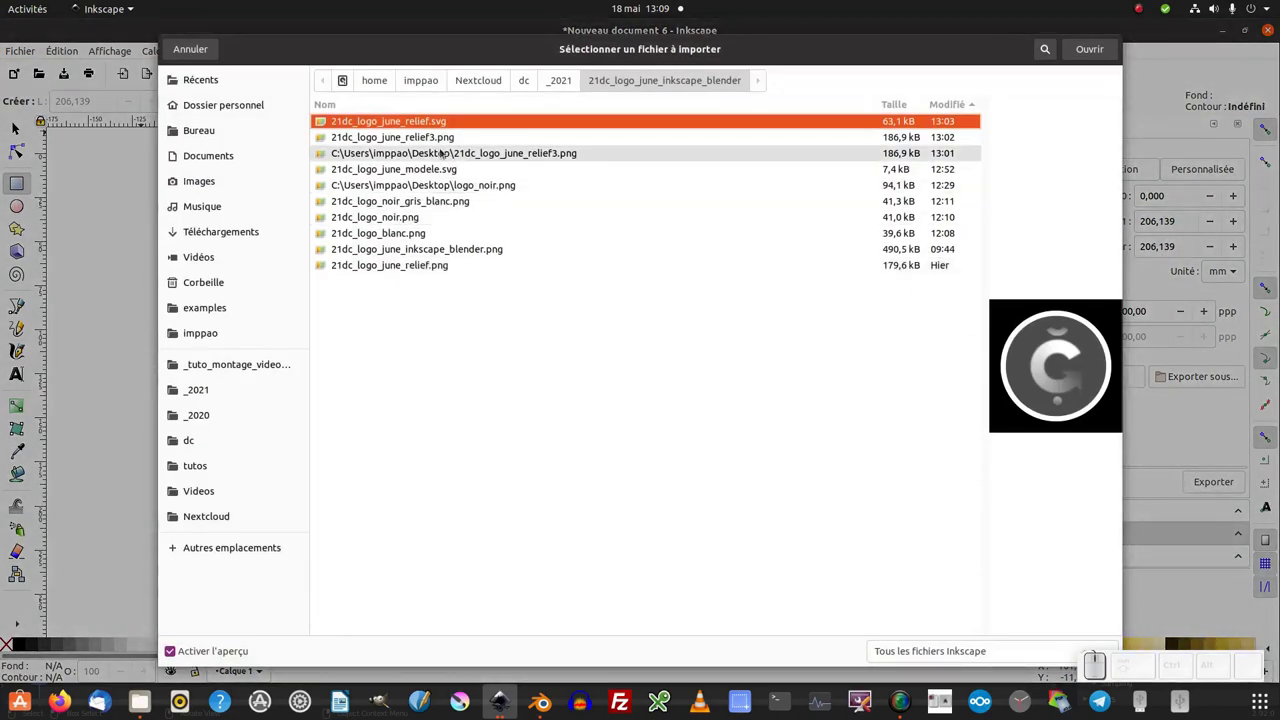
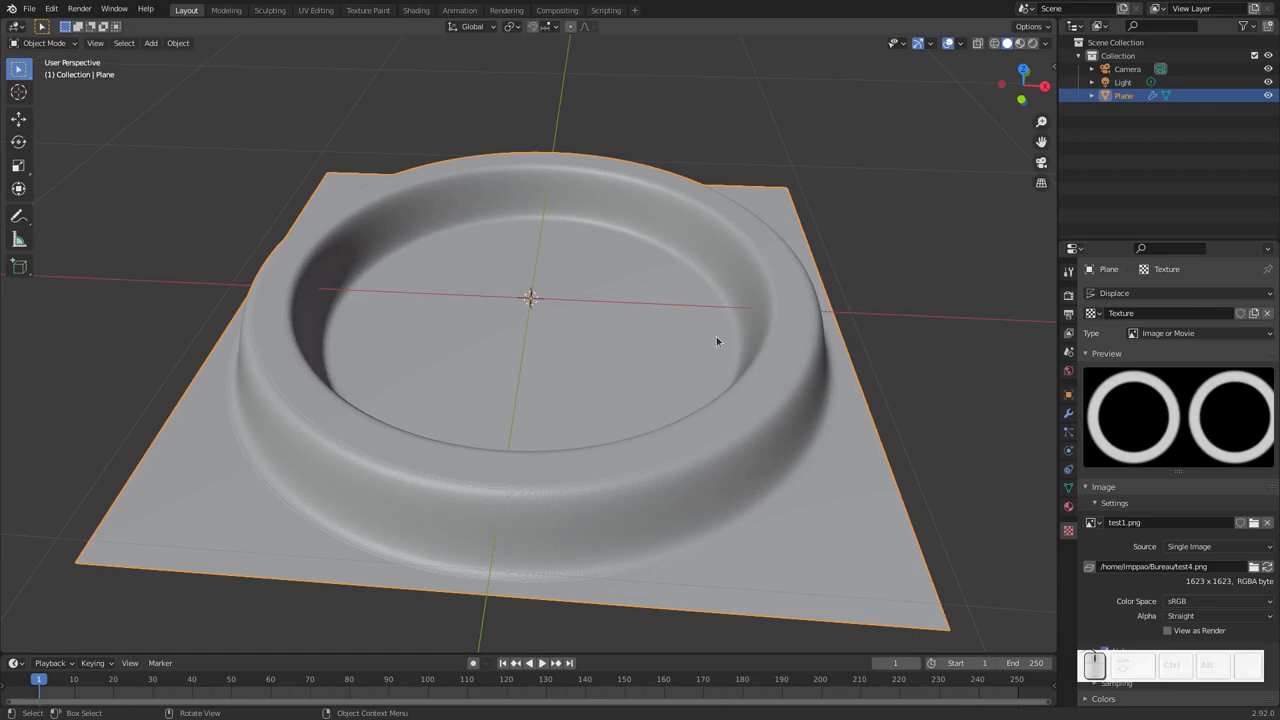
key(alt+Tab)
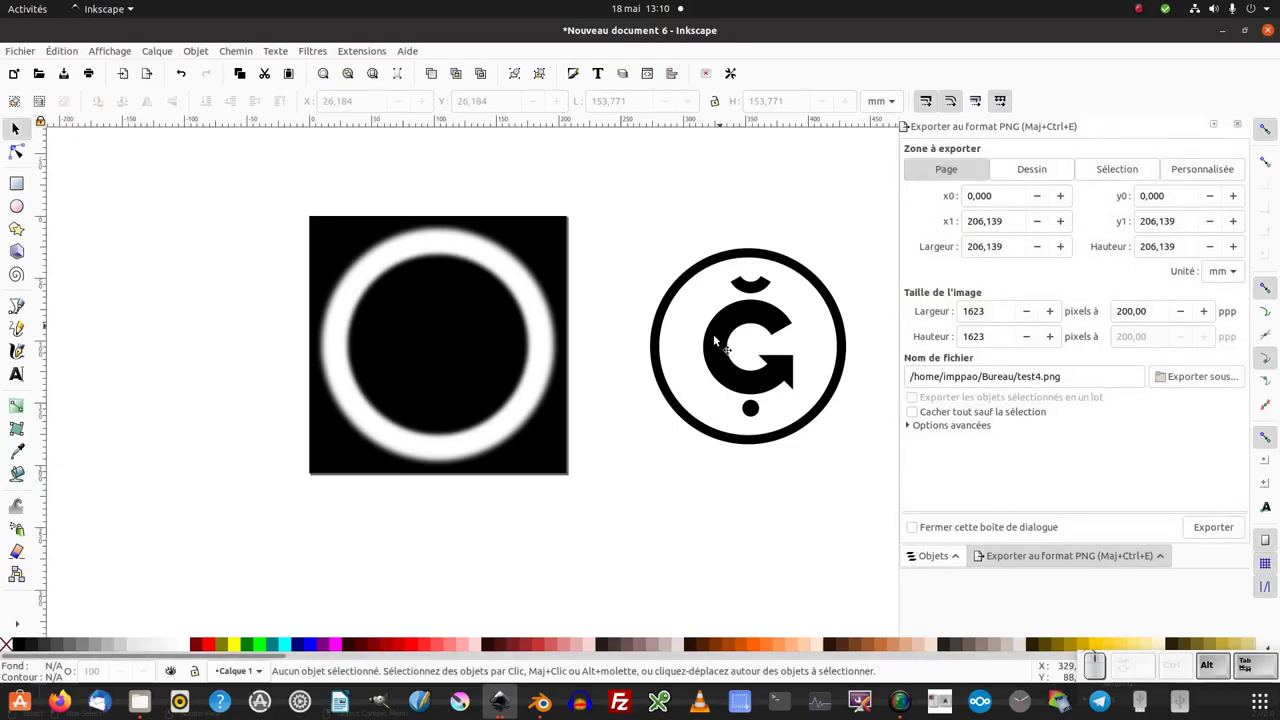
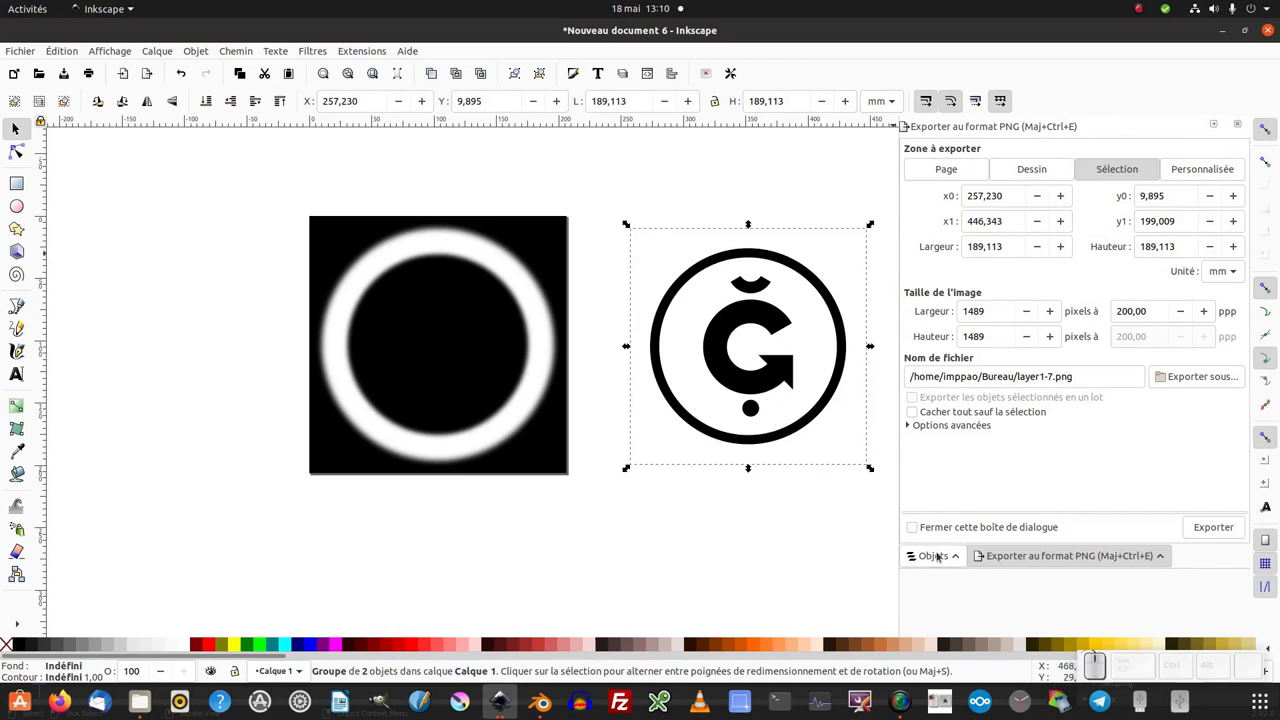
Expand the logo group in the Objects panel and select the G, rond and chapeau shapes.
click(940, 560)
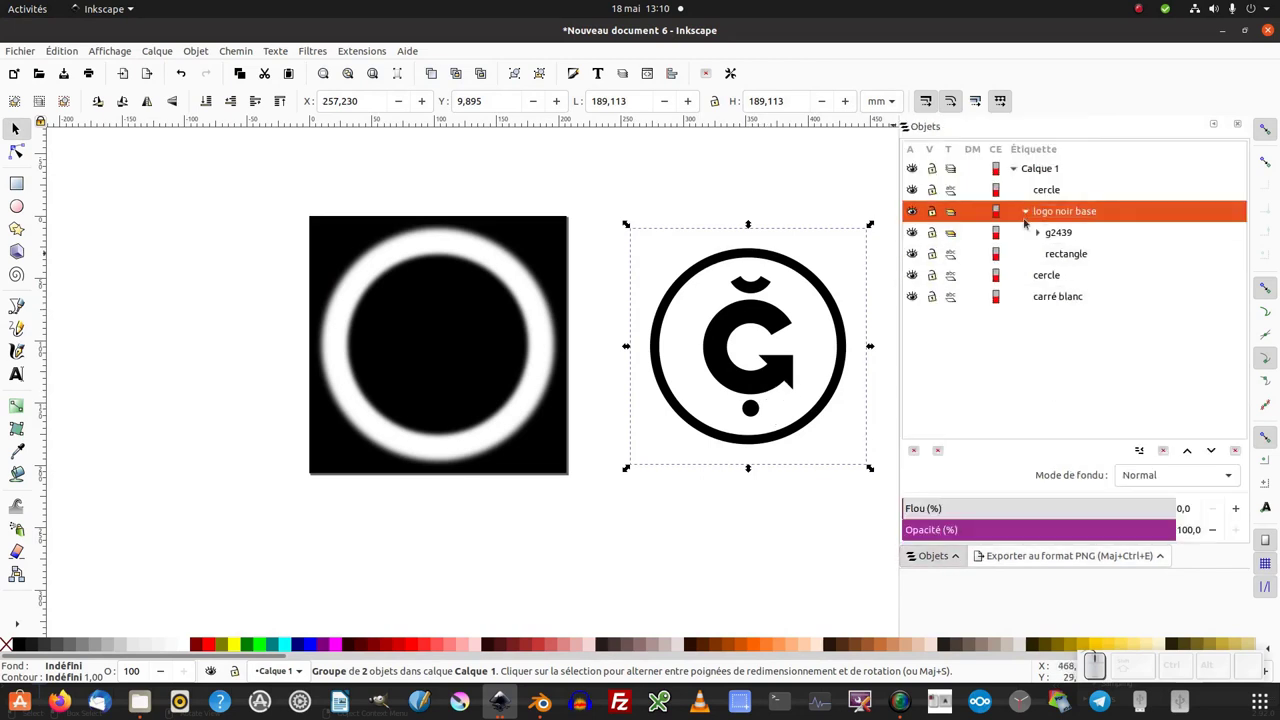
drag(1041, 237, 1044, 237)
click(1048, 237)
click(1058, 234)
click(1038, 233)
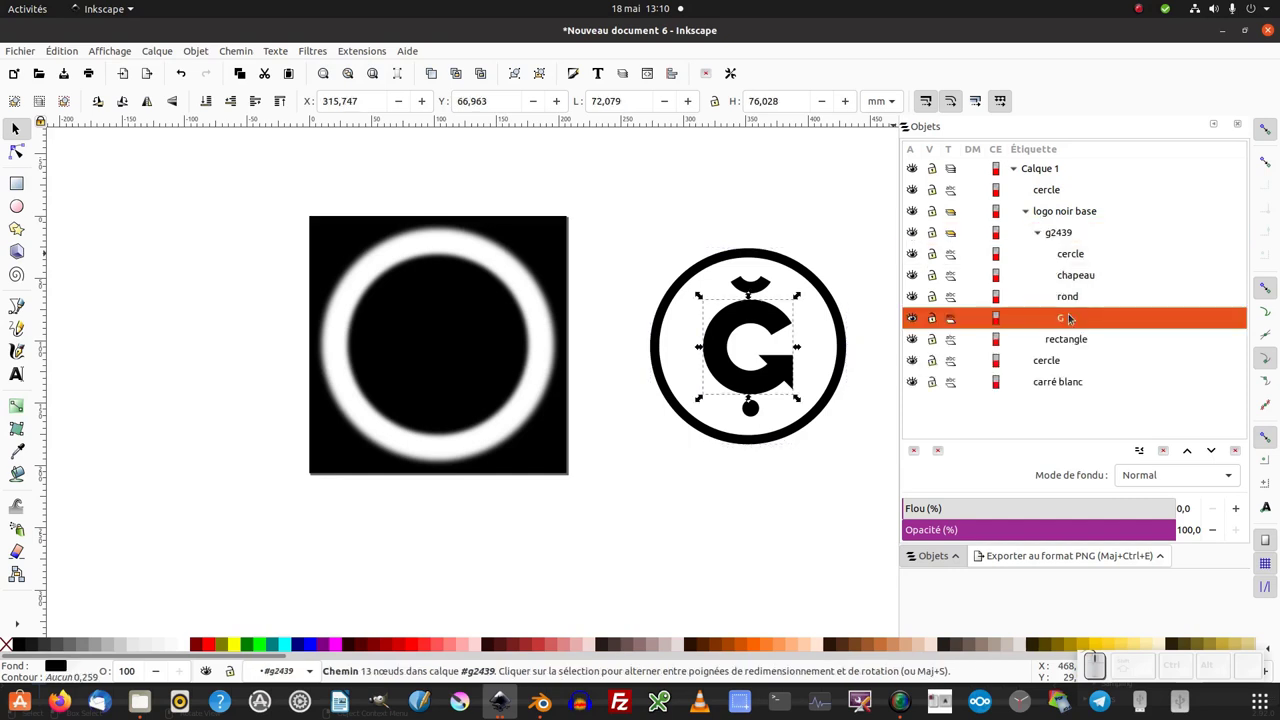
click(1074, 294)
click(1081, 282)
Move the three shapes out of the group and place them onto the blurred ring image.
key(Escape)
drag(1080, 278, 1076, 208)
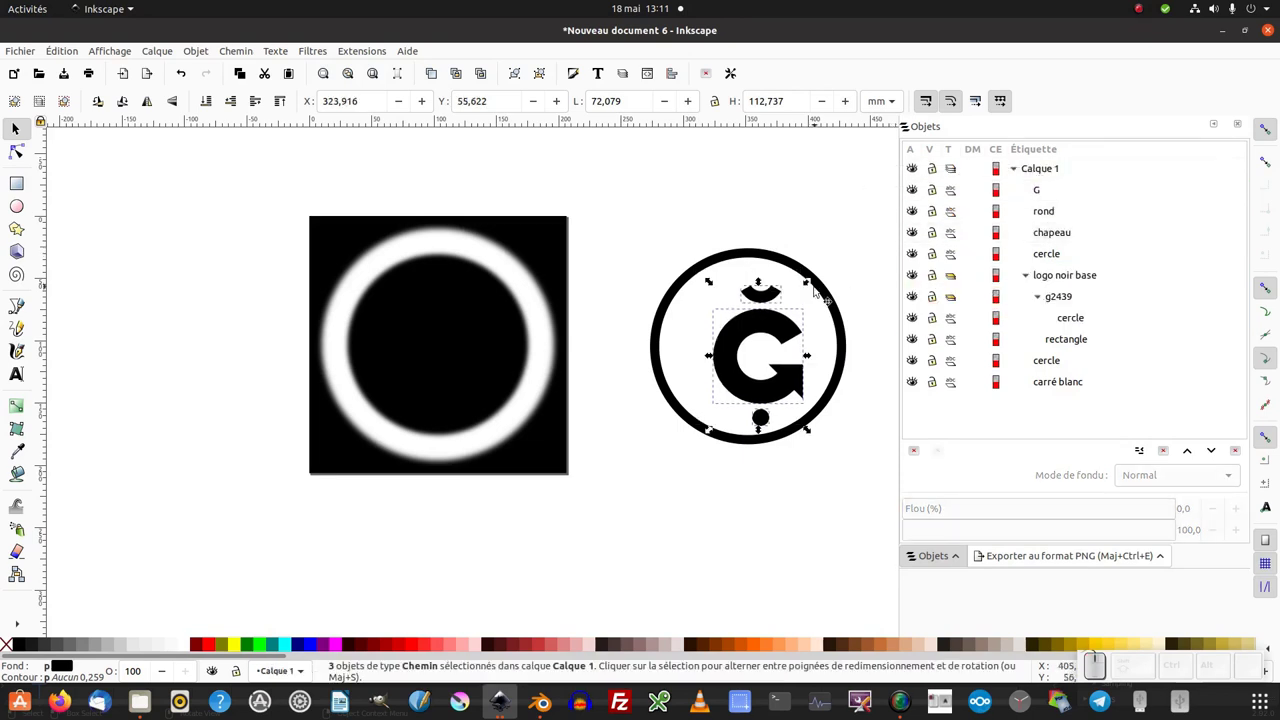
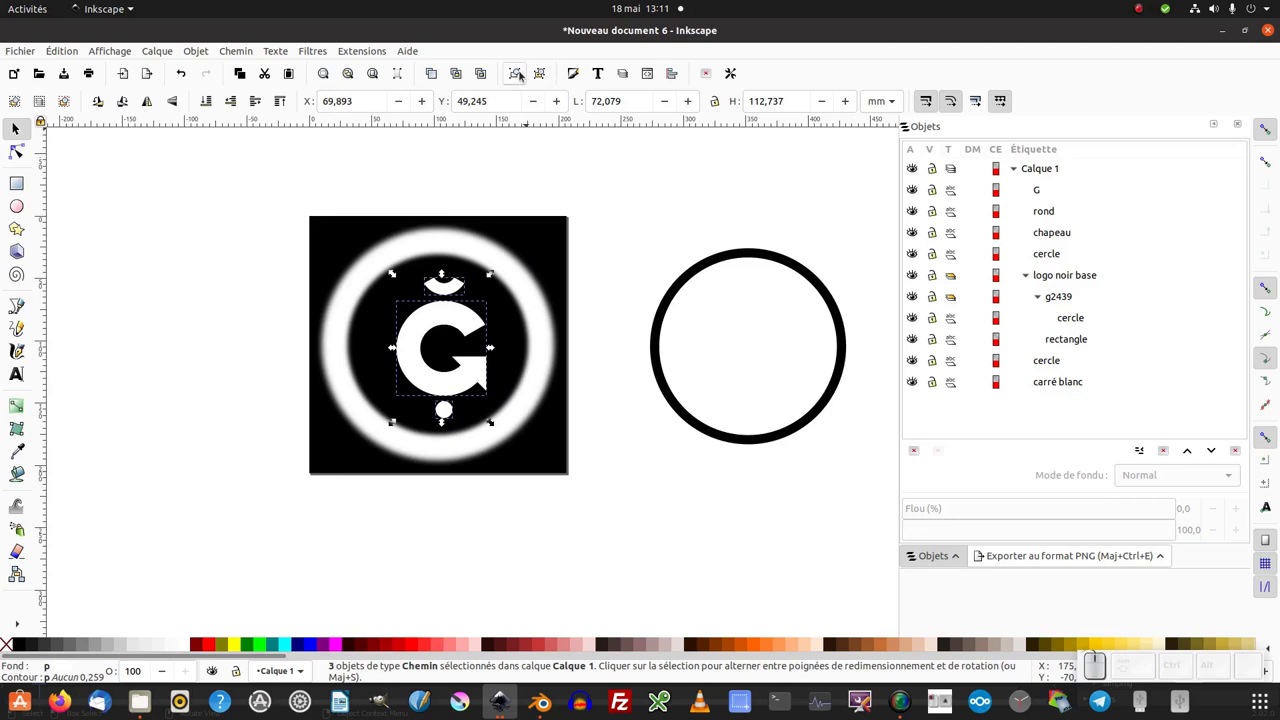
Group the G, accent and dot and centre the group relative to the page.
click(521, 73)
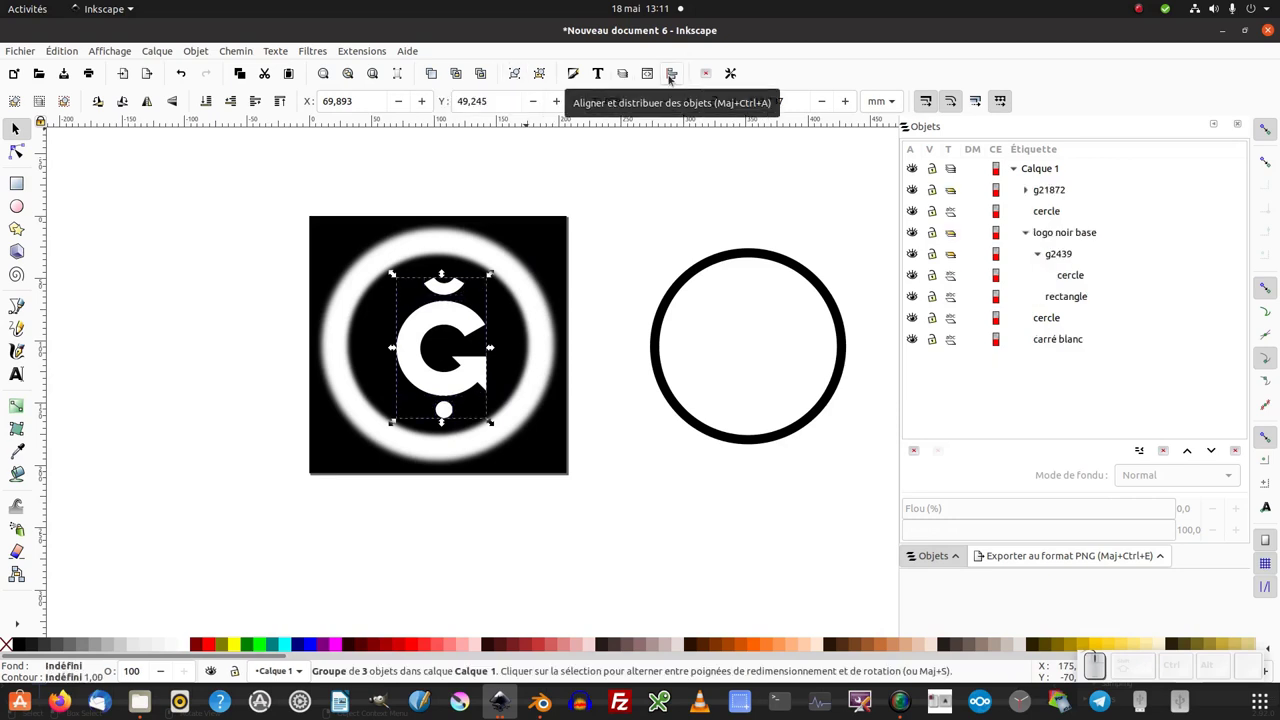
click(671, 82)
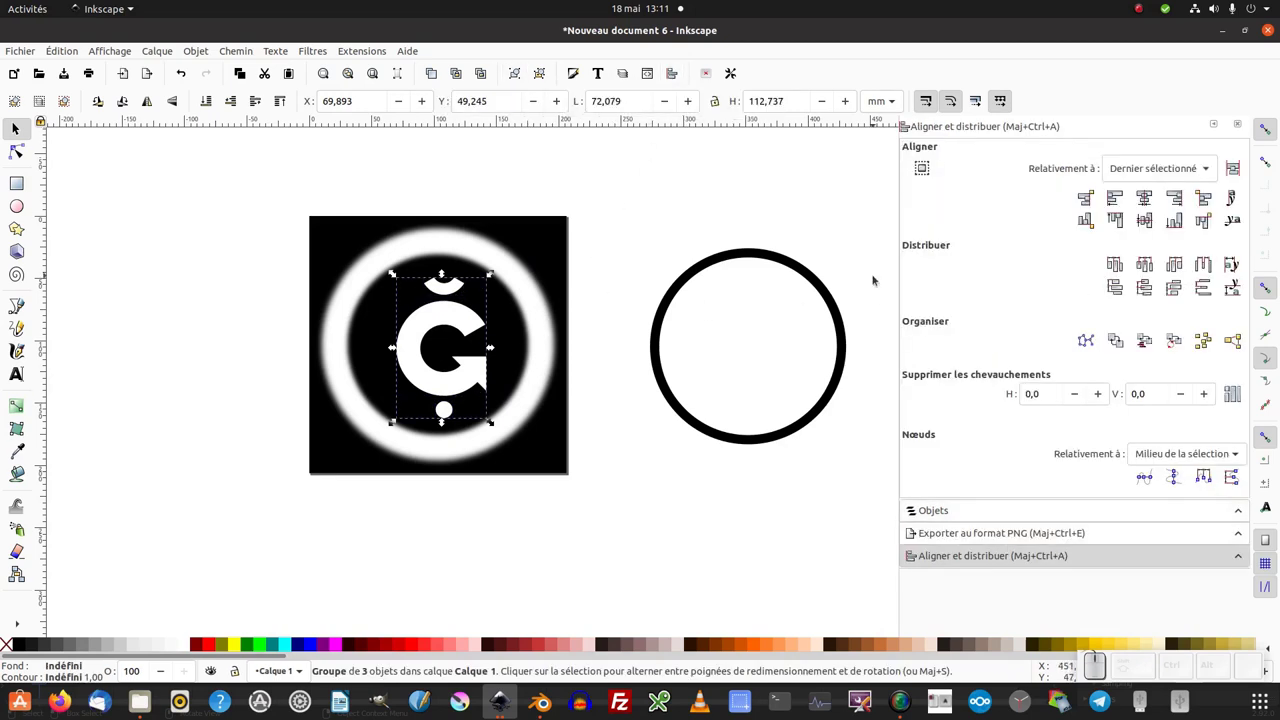
click(1150, 176)
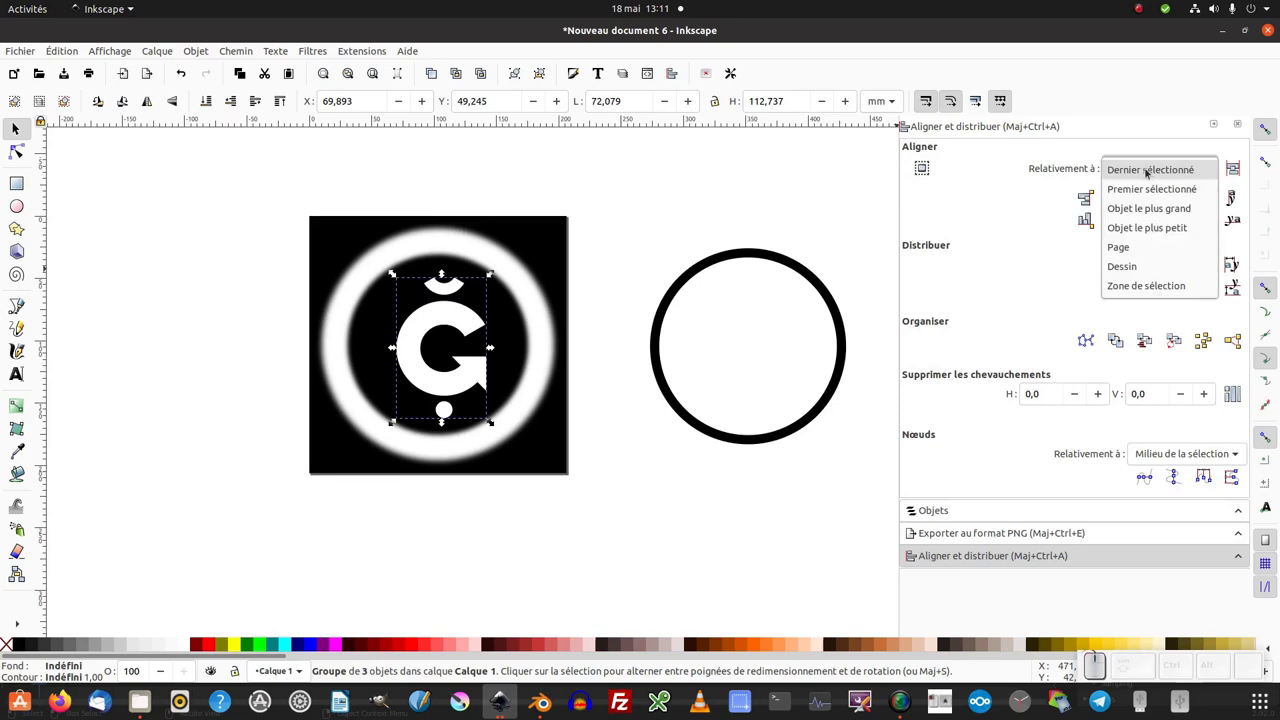
click(1134, 251)
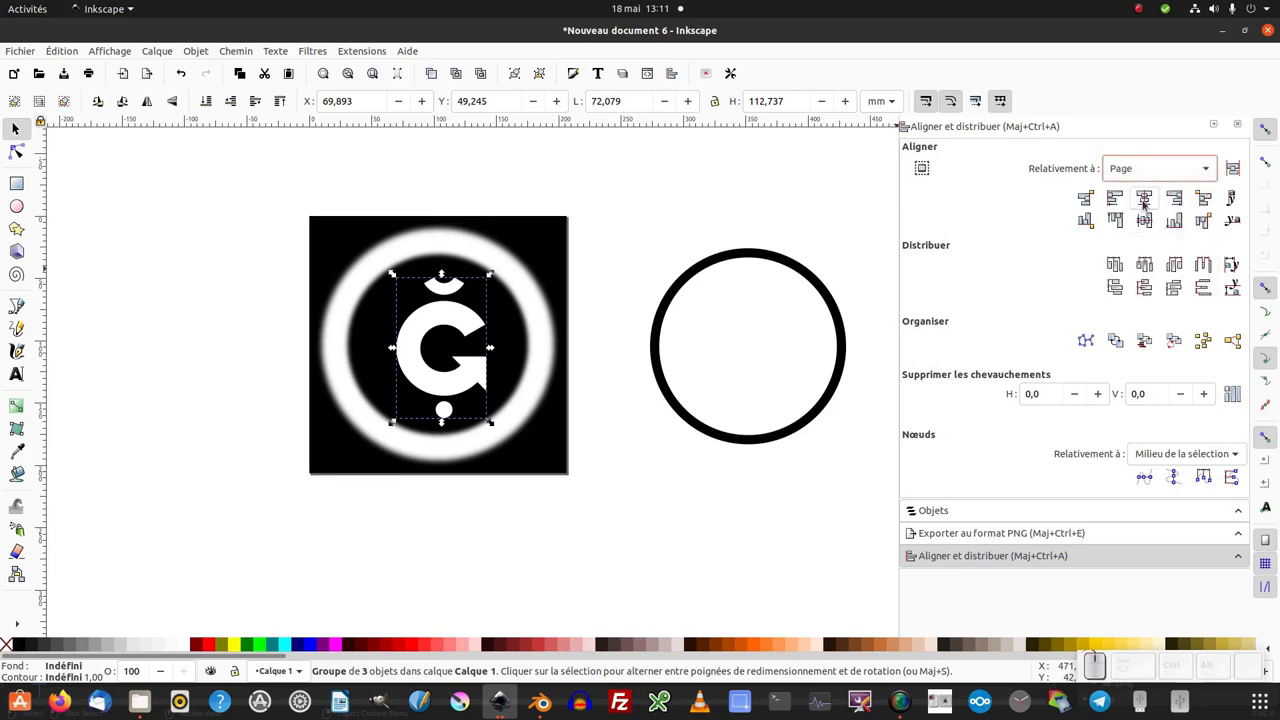
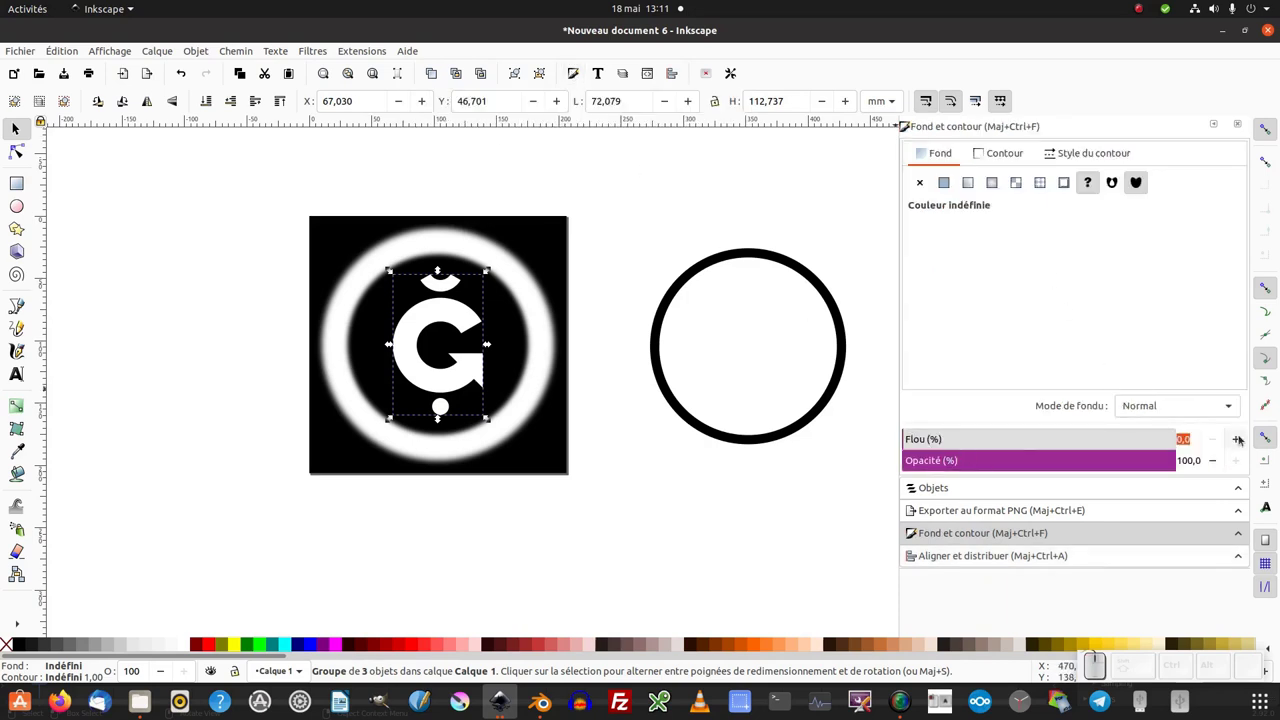
Soften the G group with a 19% blur in Fill and Stroke.
drag(1241, 443, 24, 58)
click(24, 58)
click(24, 58)
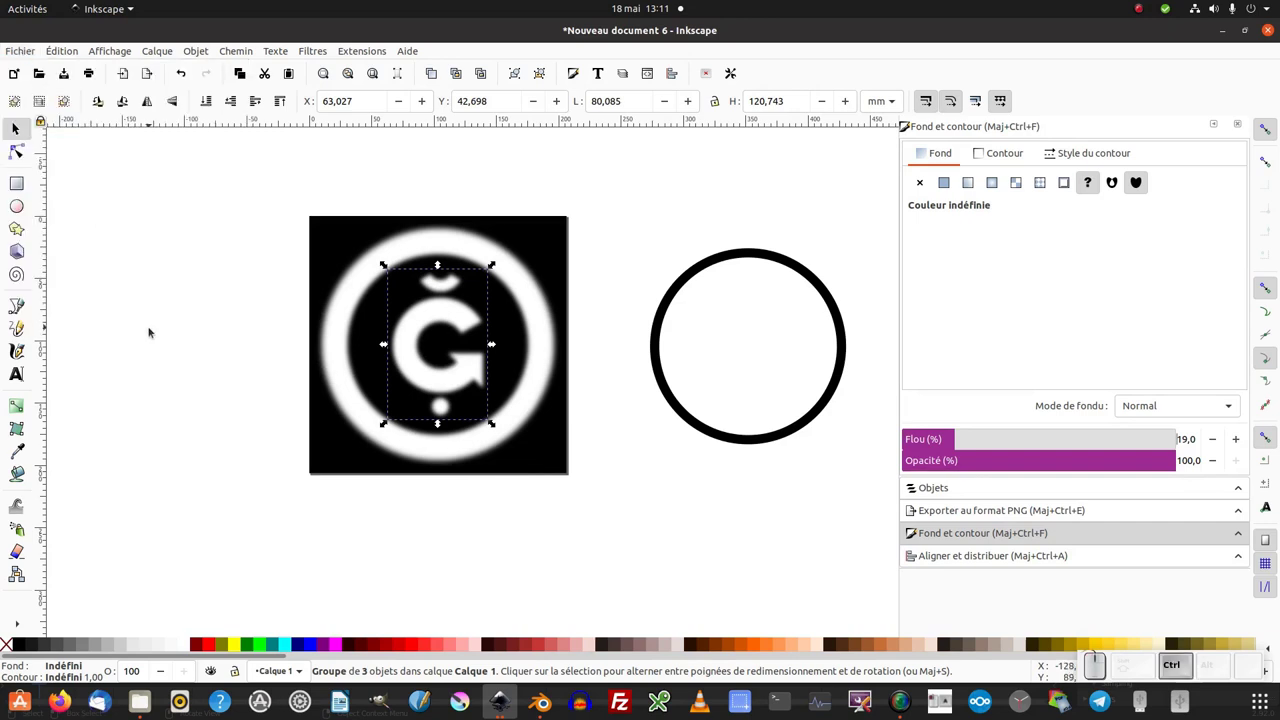
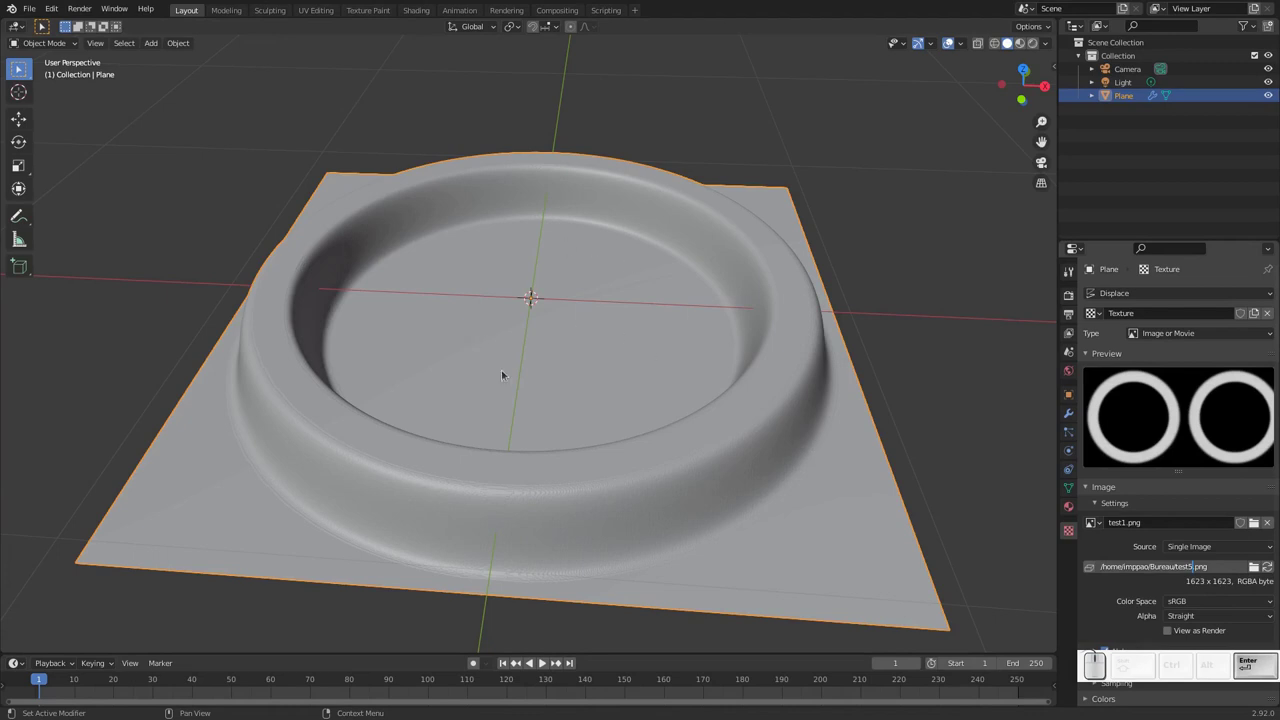
Reload the exported test6.png heightmap in the Displace texture's image settings.
click(530, 313)
scroll(up, 3)
click(535, 408)
middle_click(572, 403)
Orbit the viewport to inspect the raised G logo relief inside the ring.
drag(588, 385, 650, 429)
click(644, 427)
click(406, 200)
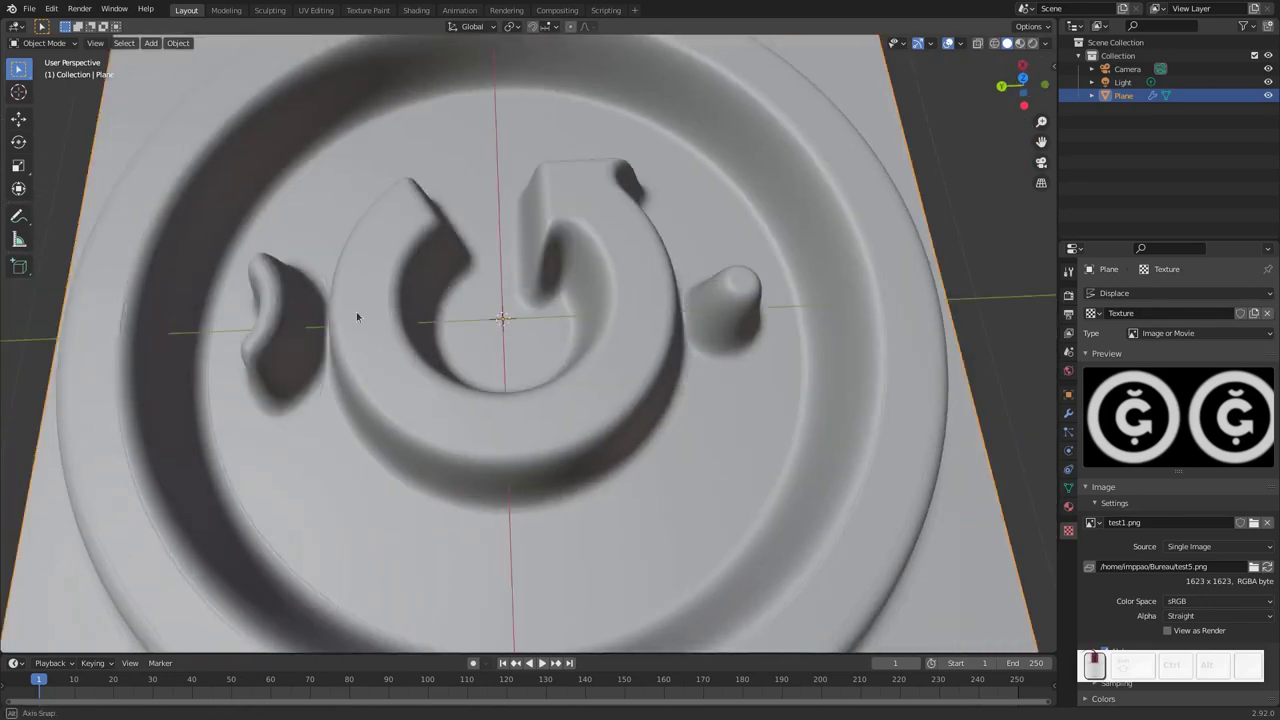
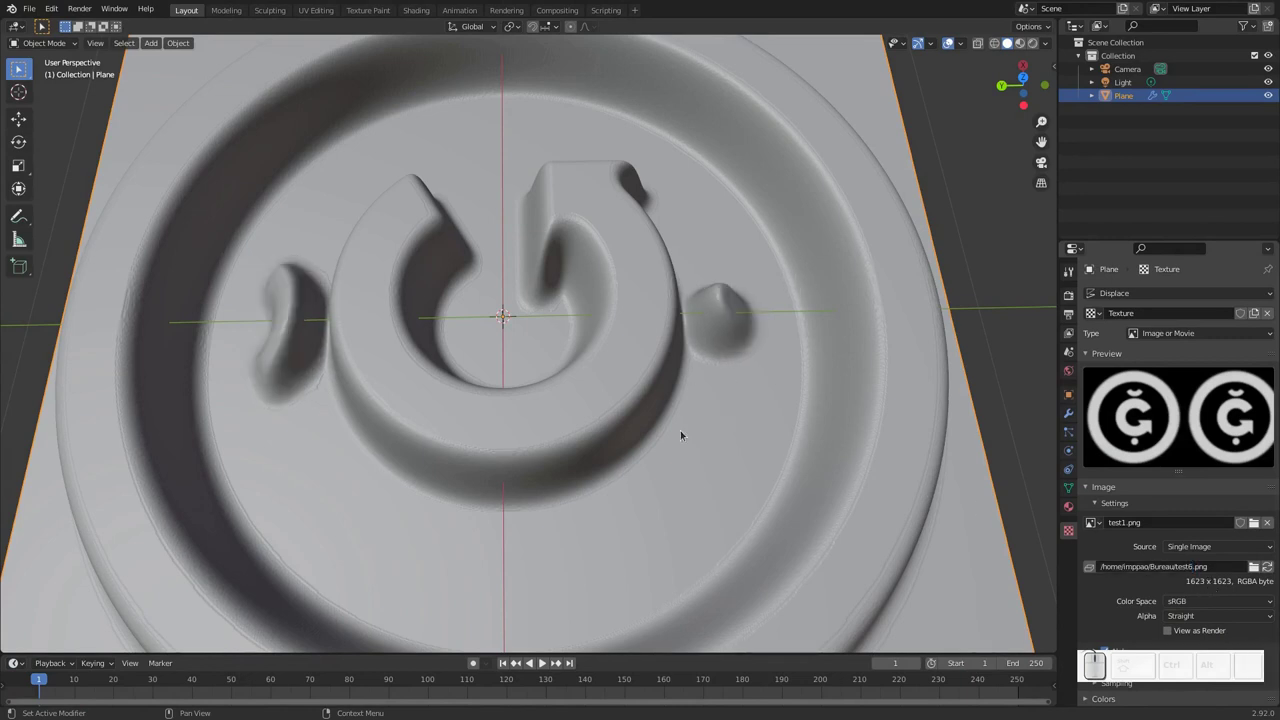
click(682, 415)
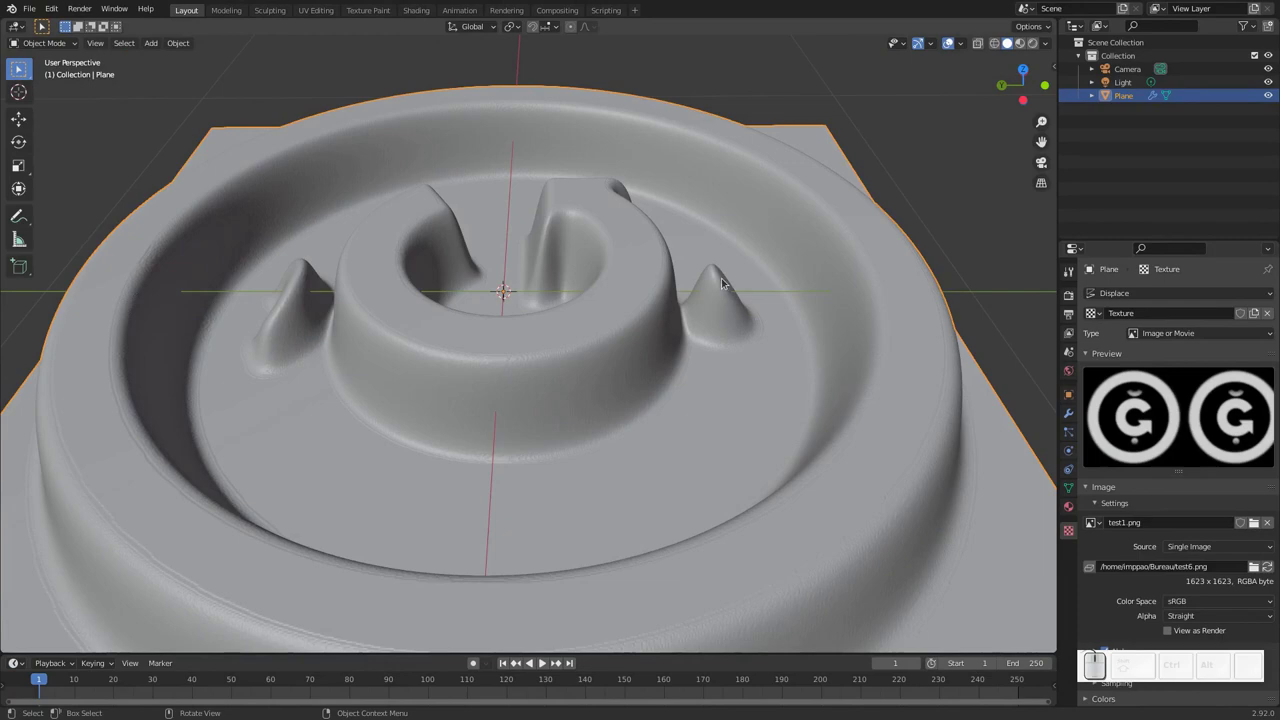
click(720, 315)
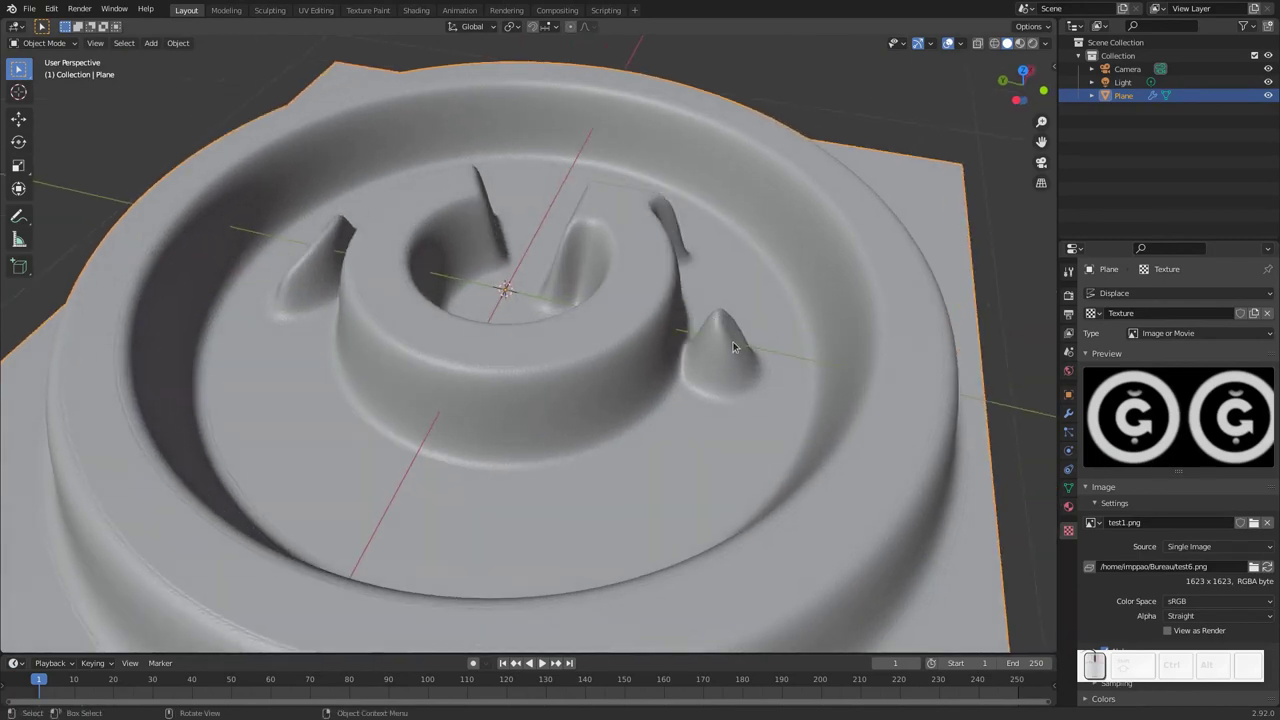
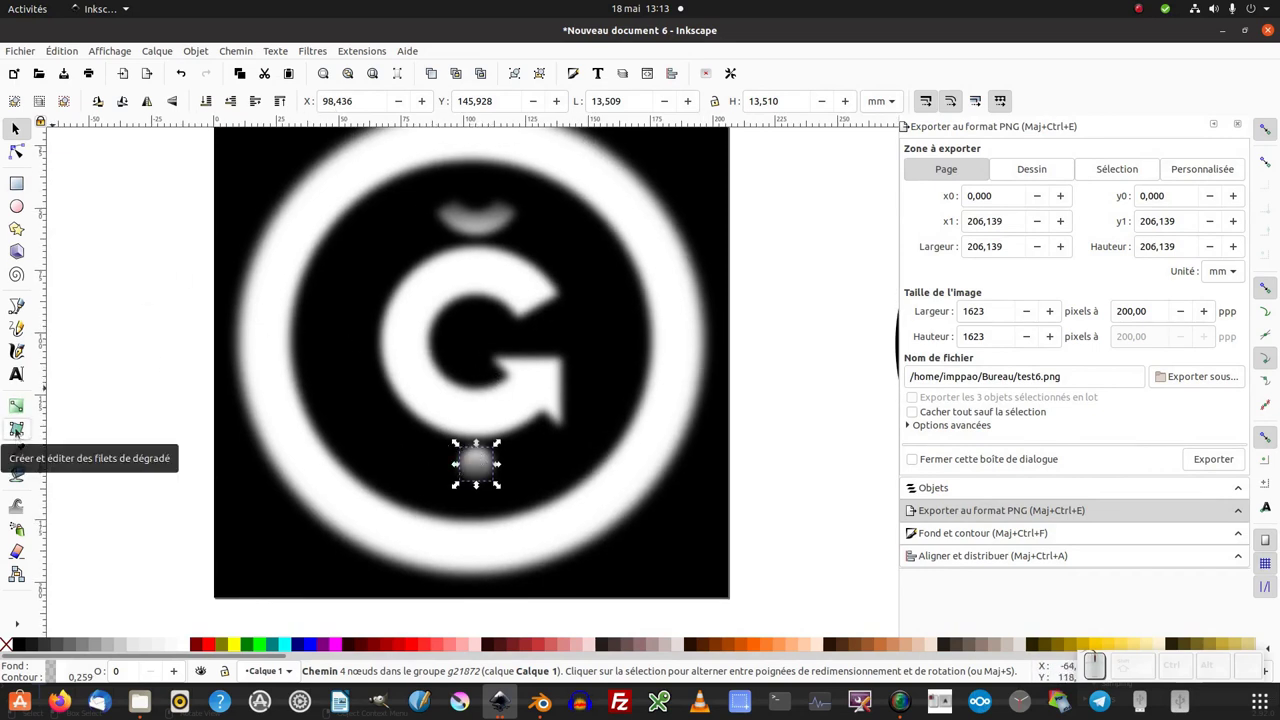
Switch to the Mesh gradient tool to shade the G in grey tones.
click(18, 435)
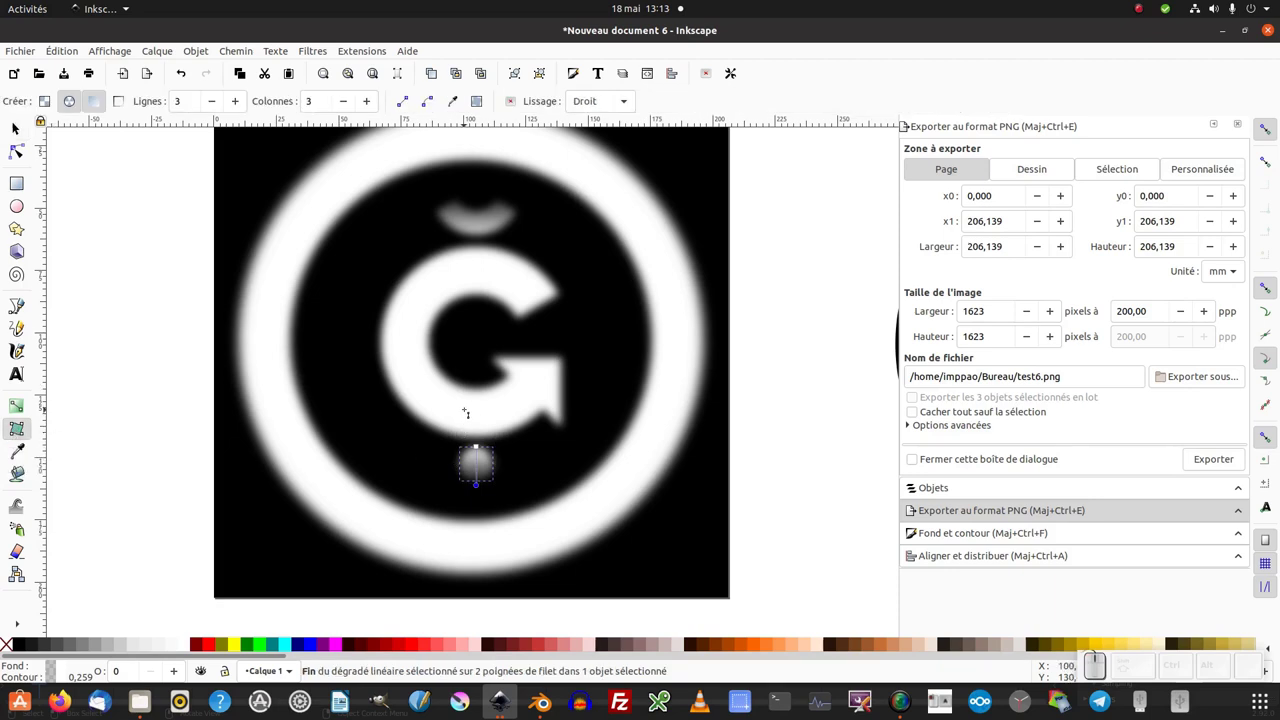
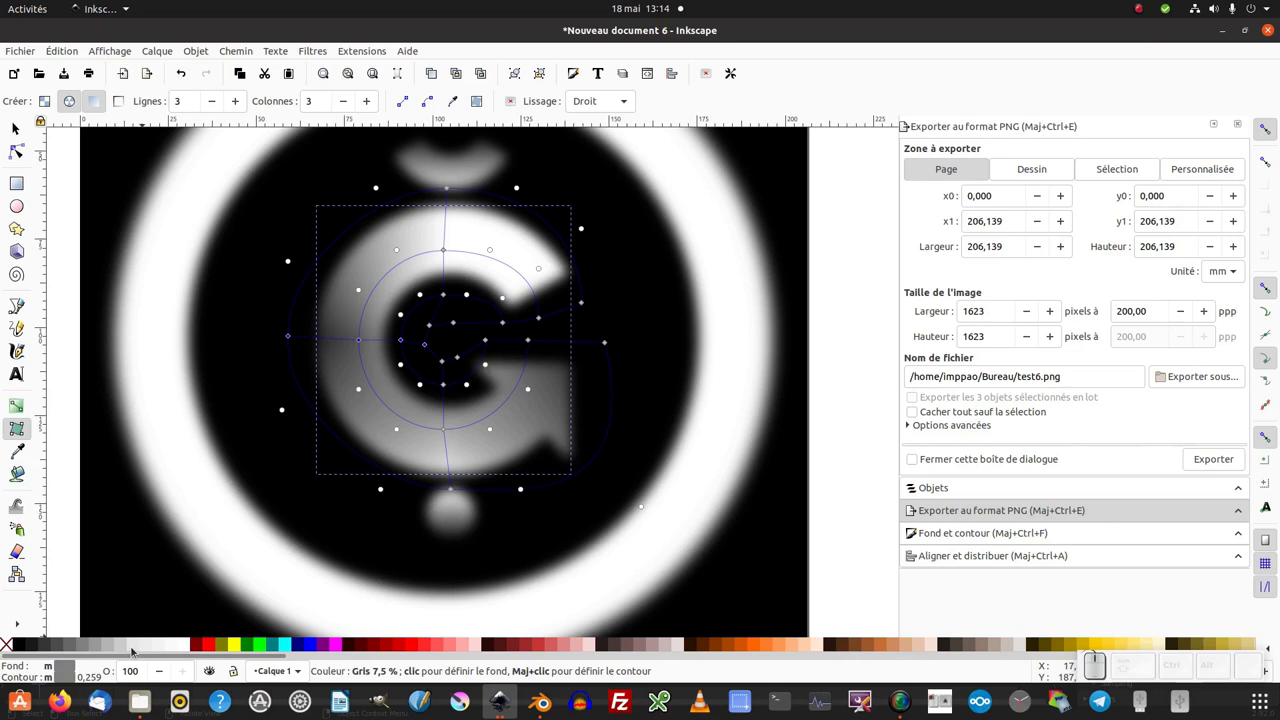
Adjust the mesh gradient nodes so the G fades from white to grey.
click(117, 644)
scroll(down, 3)
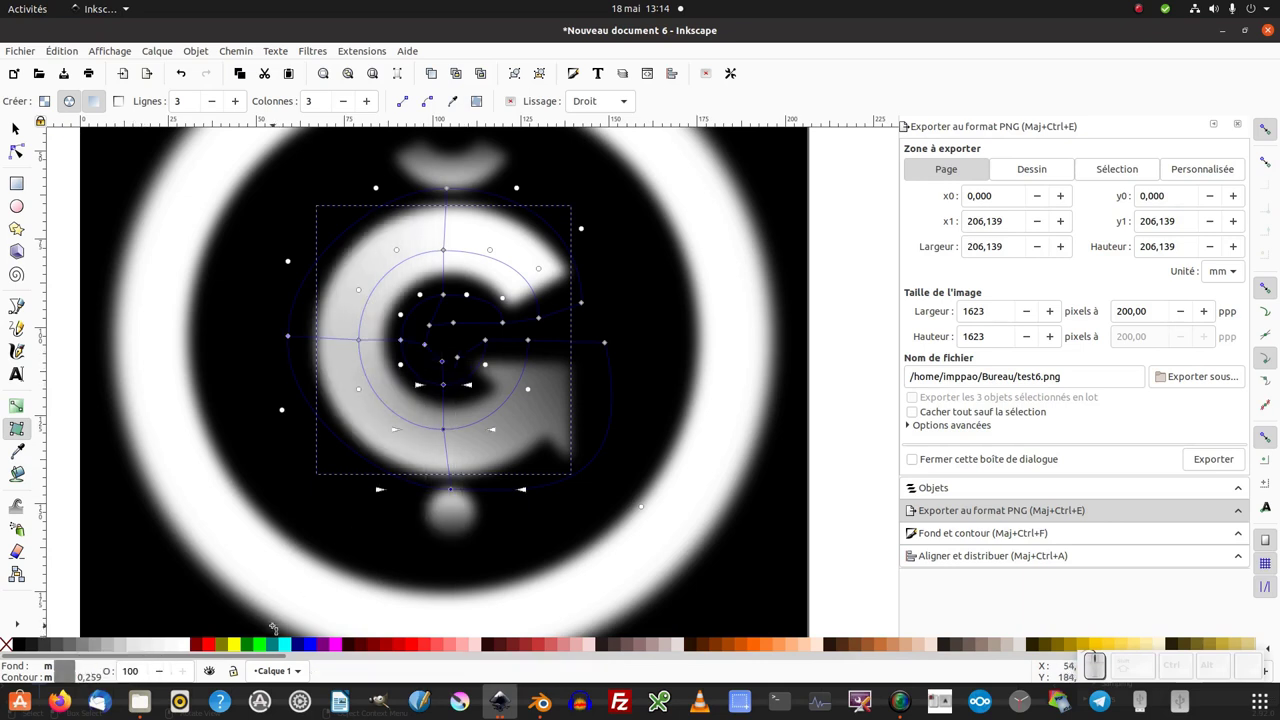
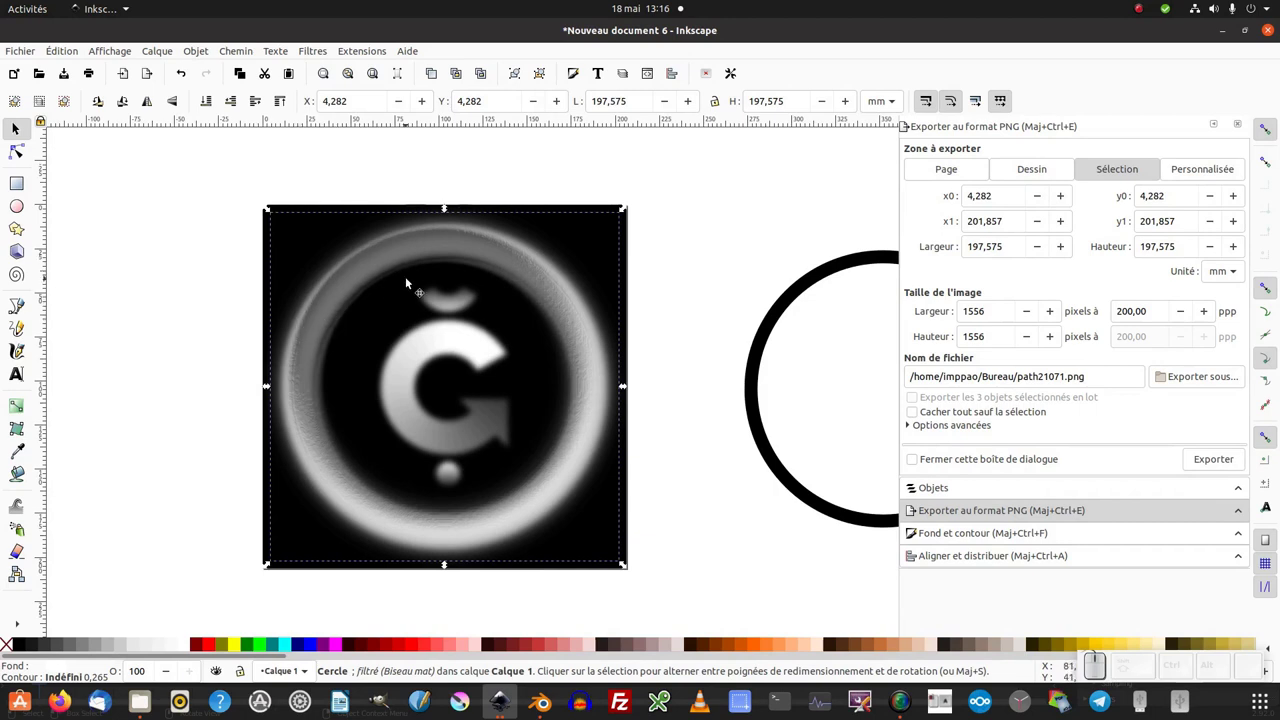
Group the whole heightmap with Ctrl+G and raise its blur in Fill and Stroke.
key(ctrl+g)
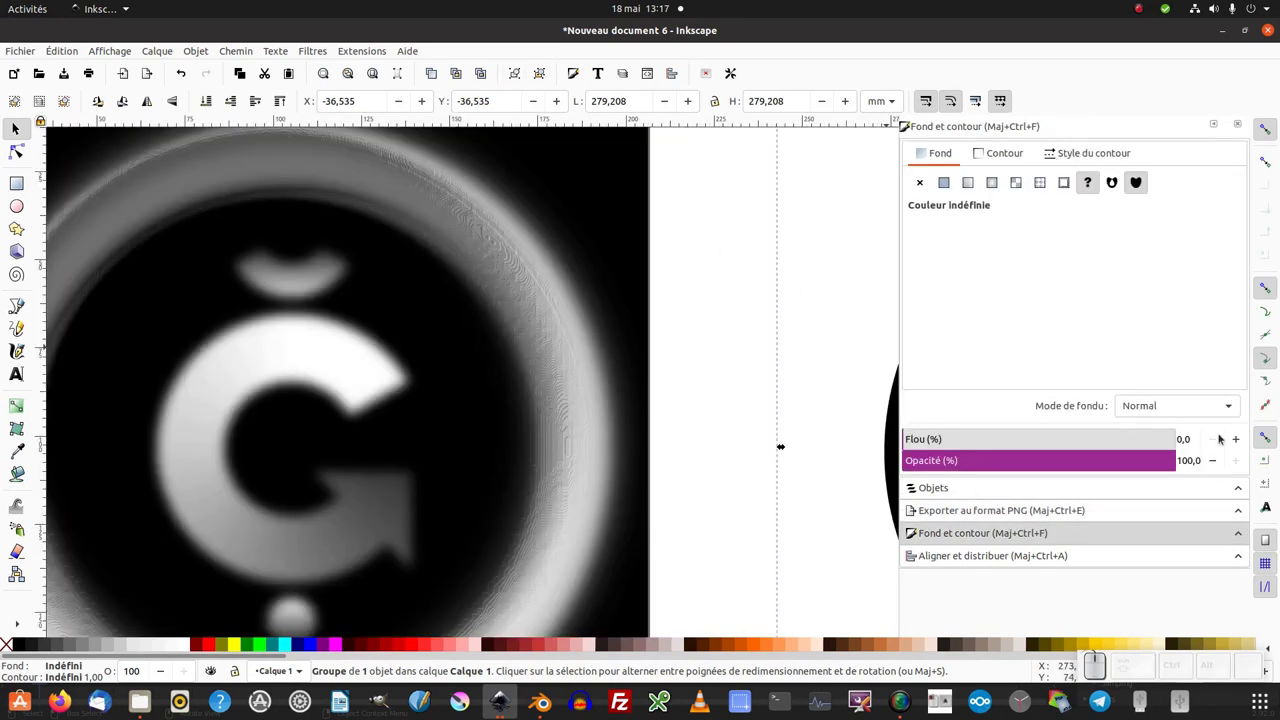
click(1239, 446)
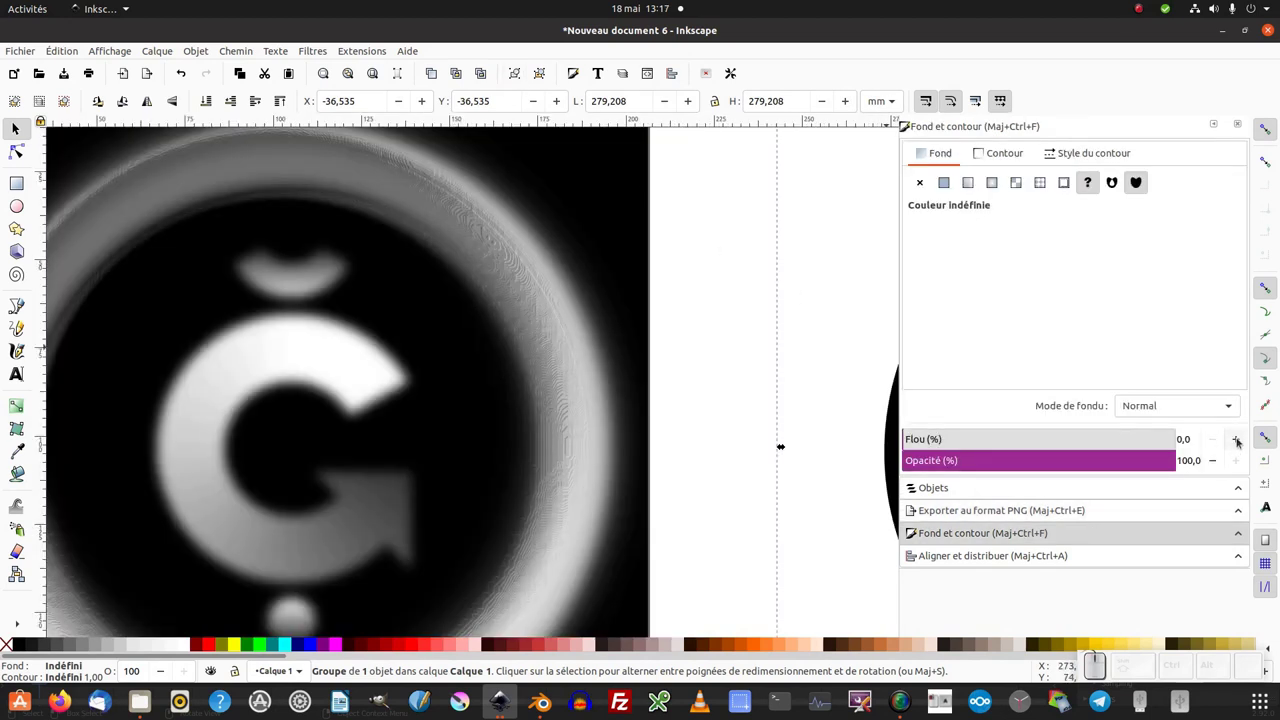